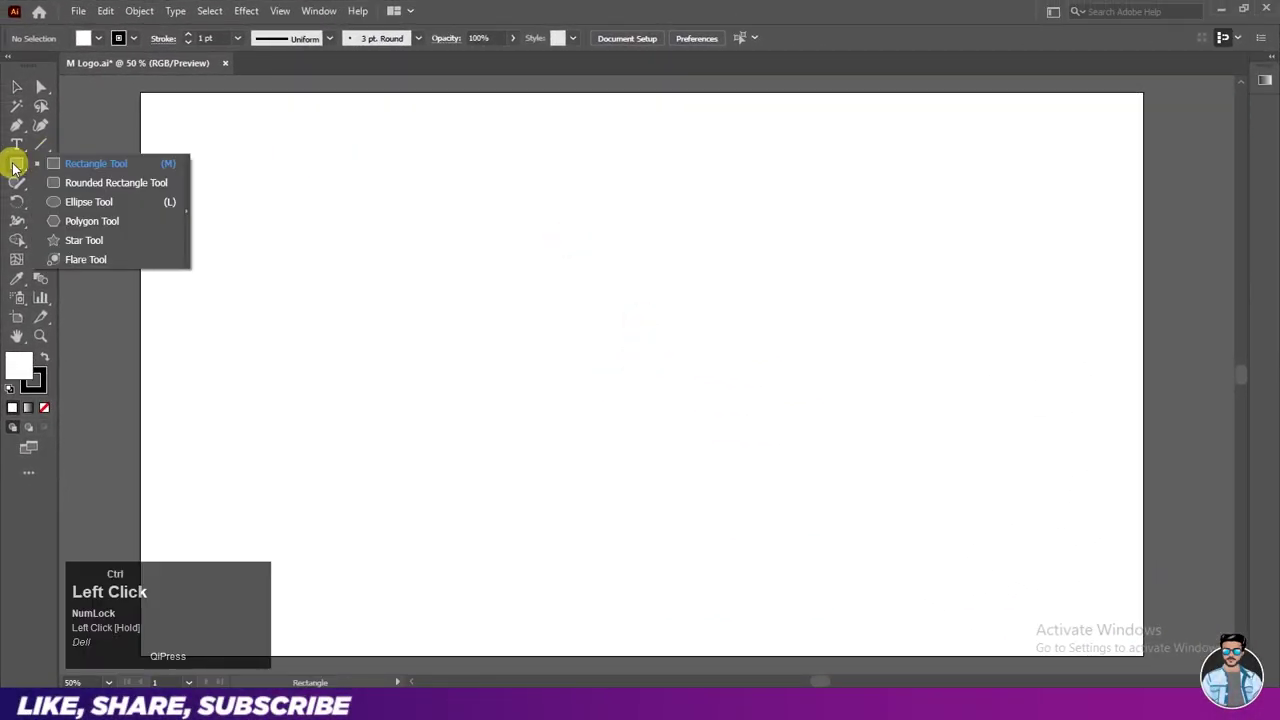
Draw an 854 px circle centred on the artboard with no fill and a 40 pt black stroke.
key(ctrl+w)
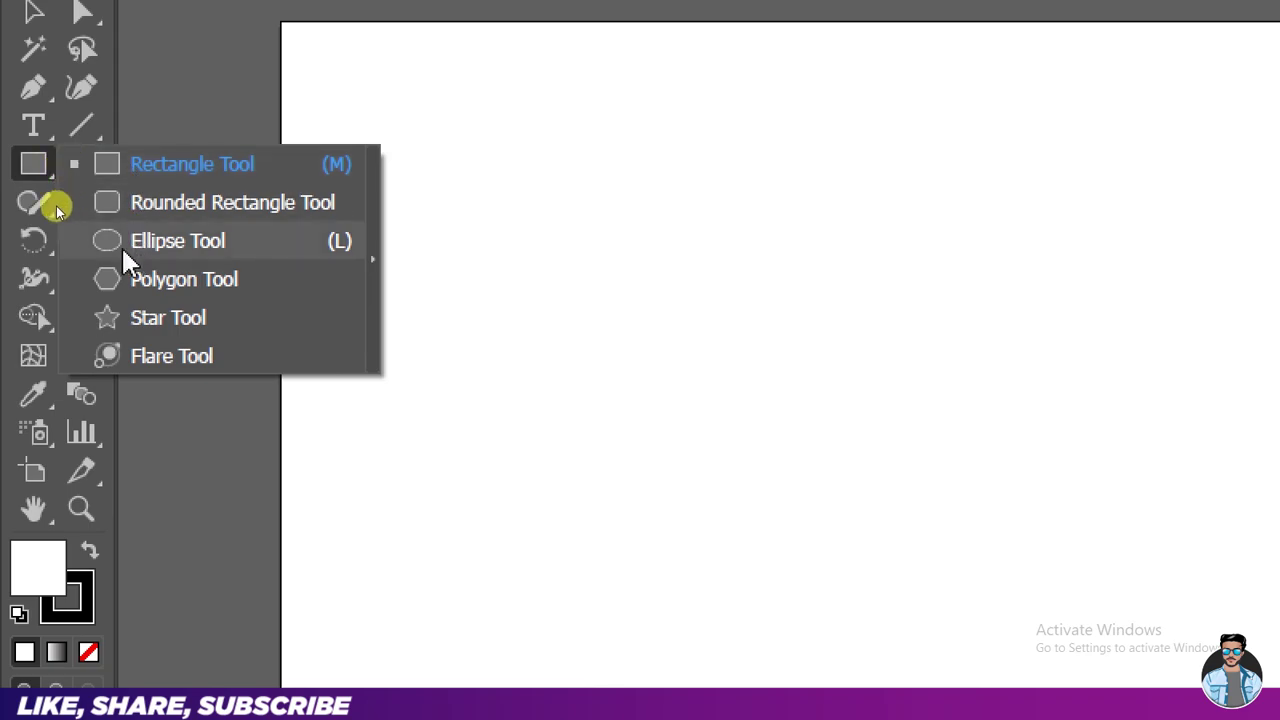
key(ctrl+w)
click(106, 44)
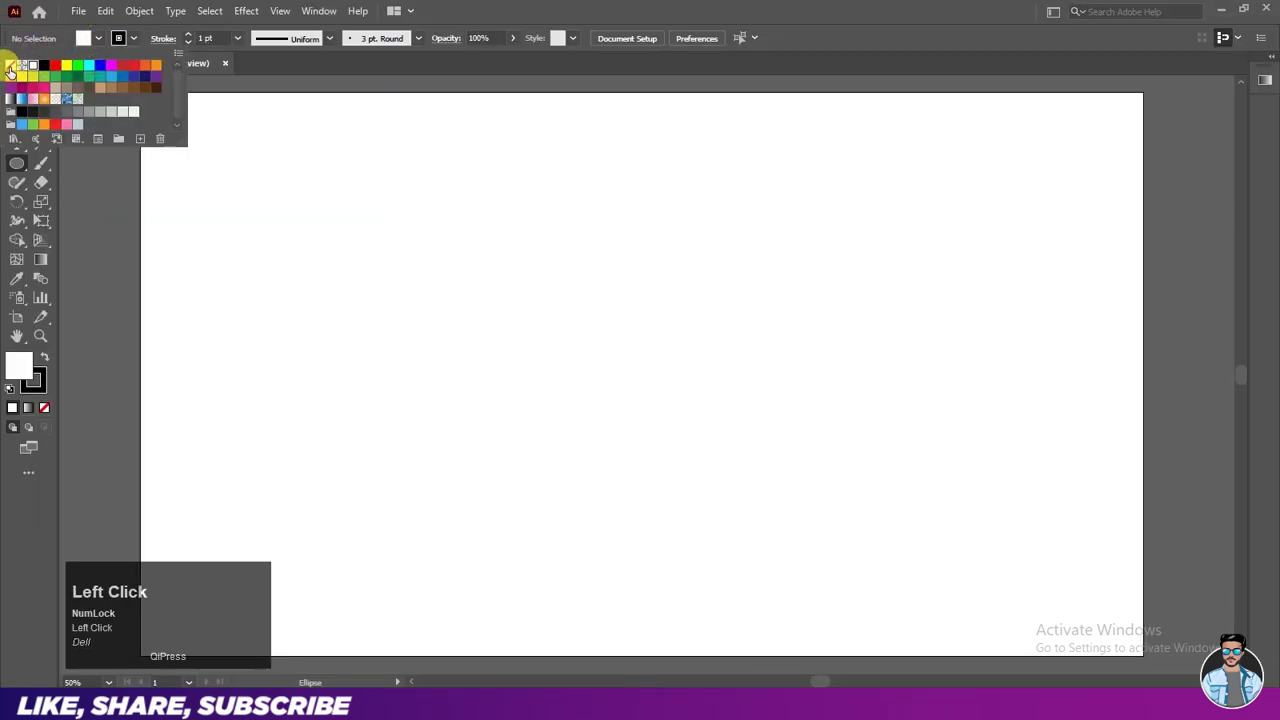
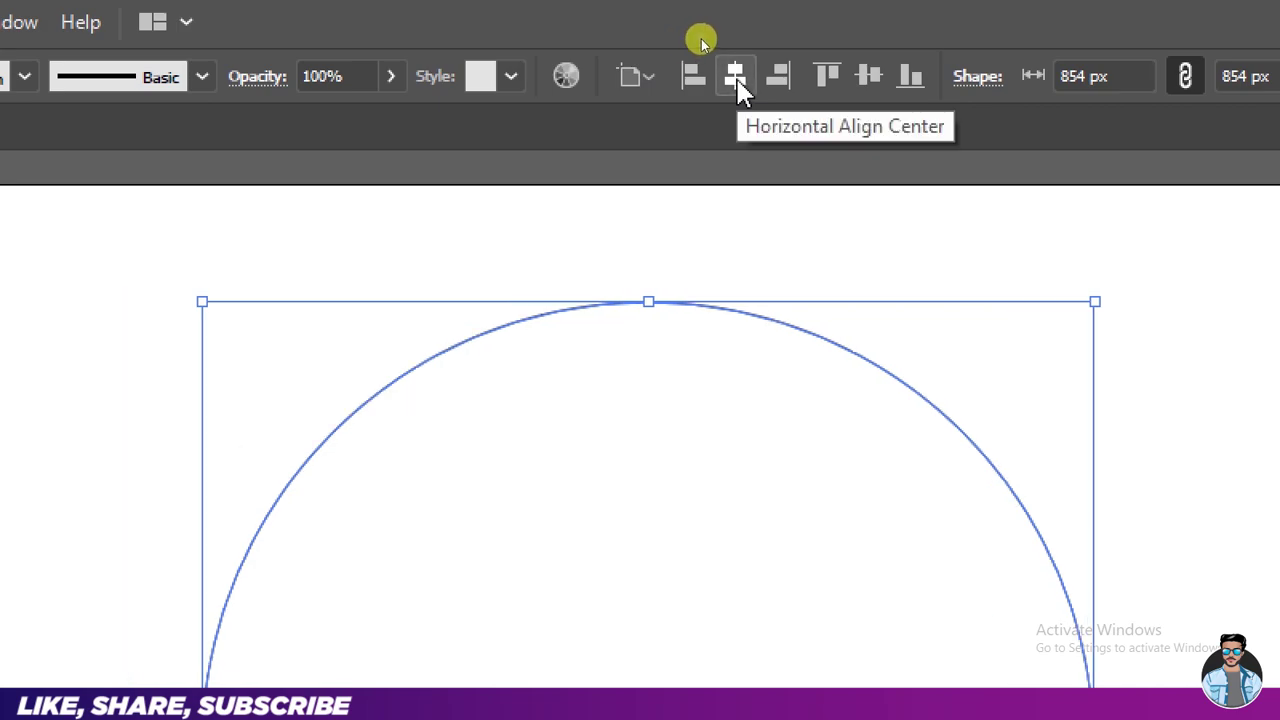
key(ctrl+w)
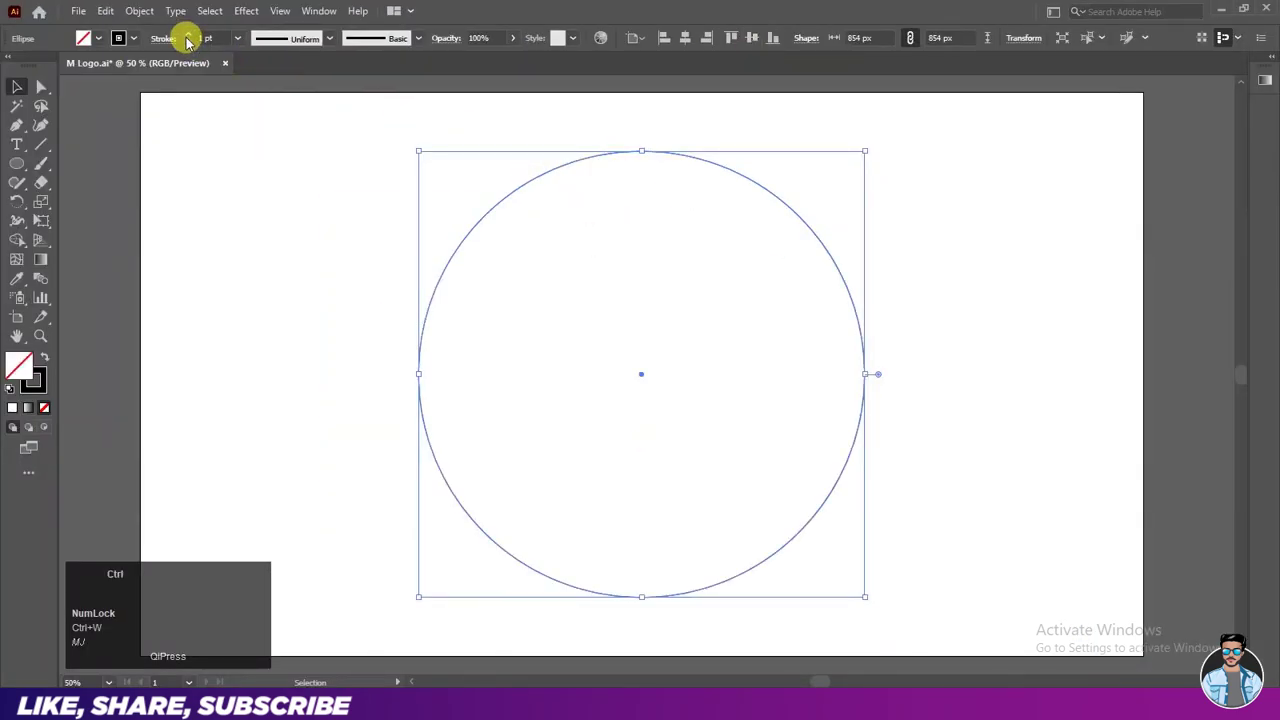
key(ctrl+w)
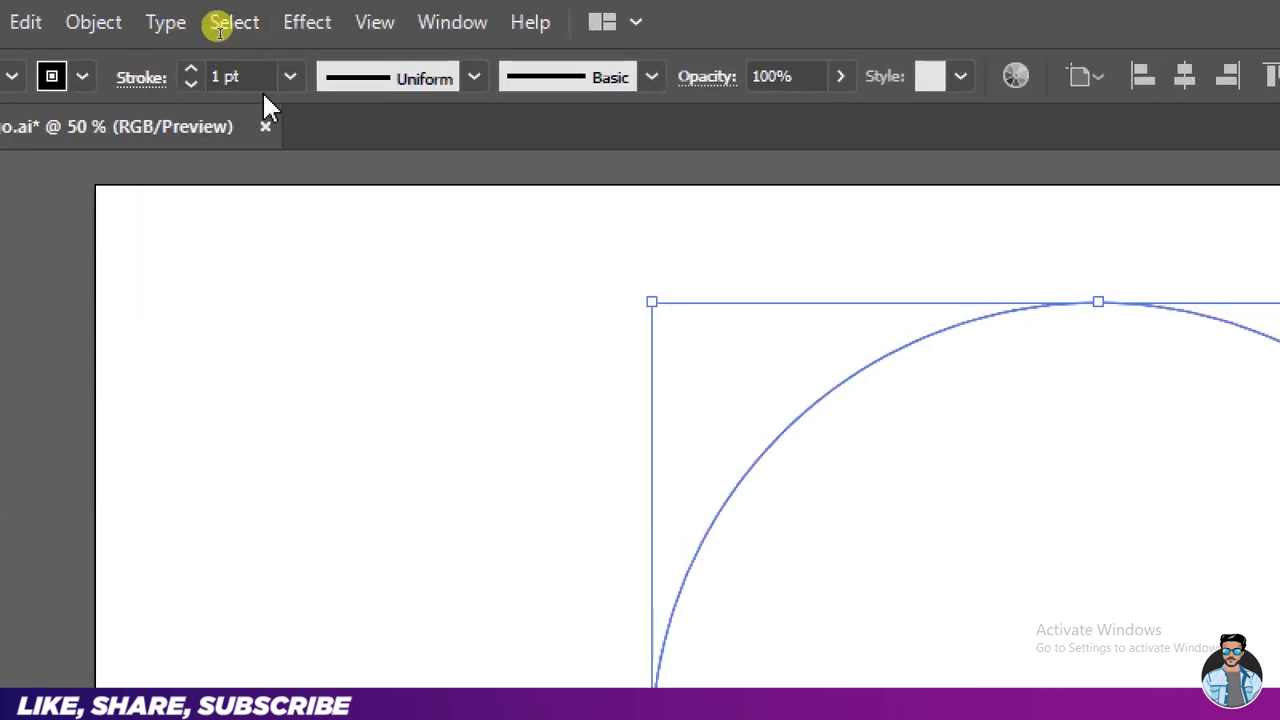
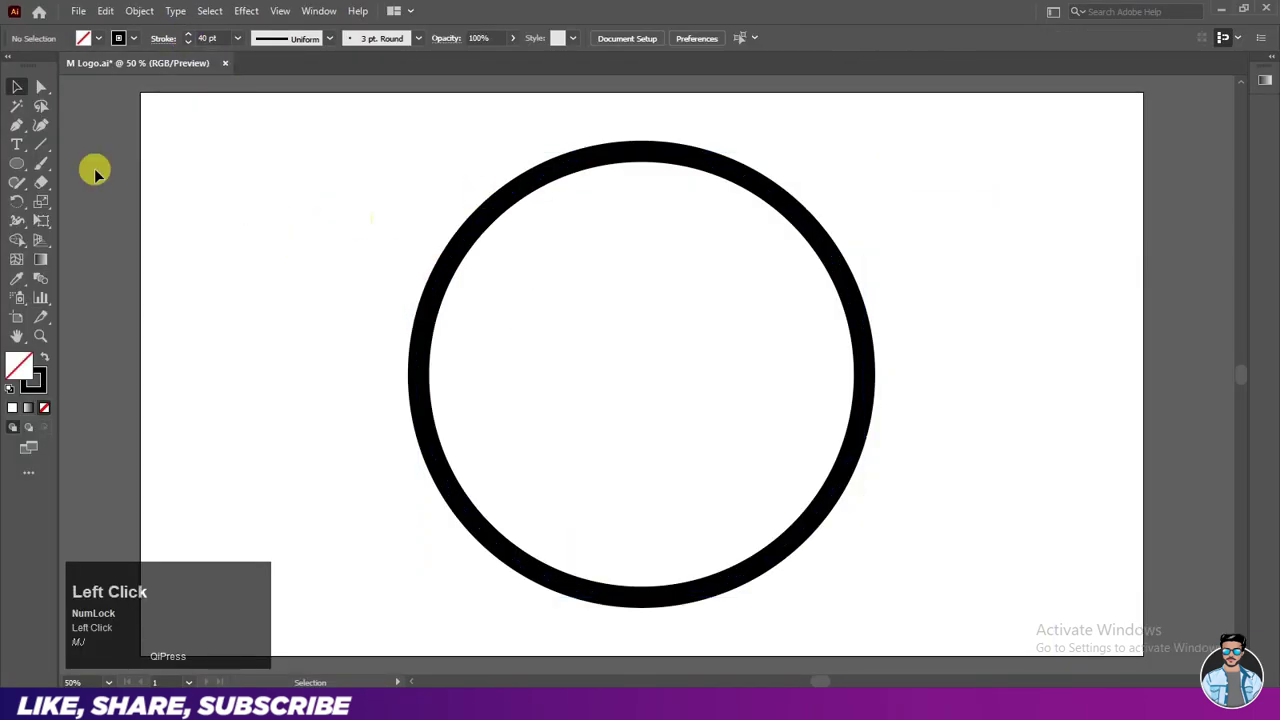
Draw a horizontal line across the circle with a 1 pt stroke.
drag(49, 151, 25, 91)
text(mj)
key(ctrl+w)
key(ctrl+w)
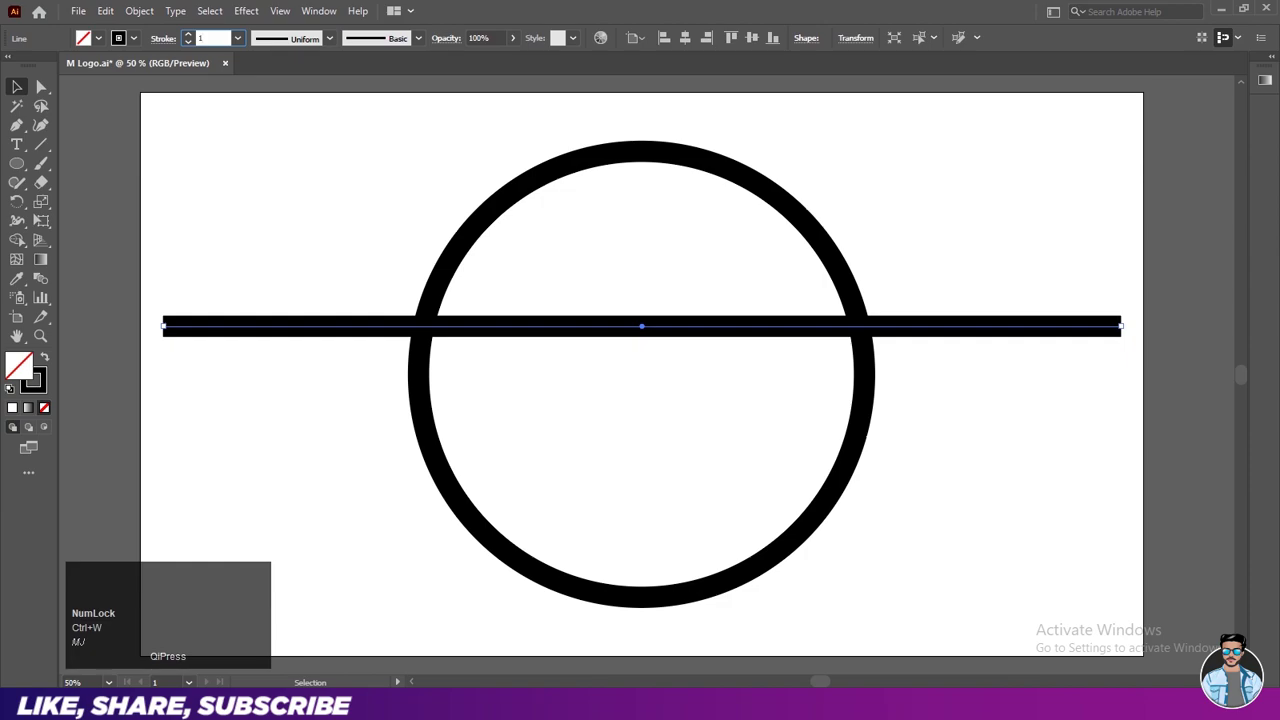
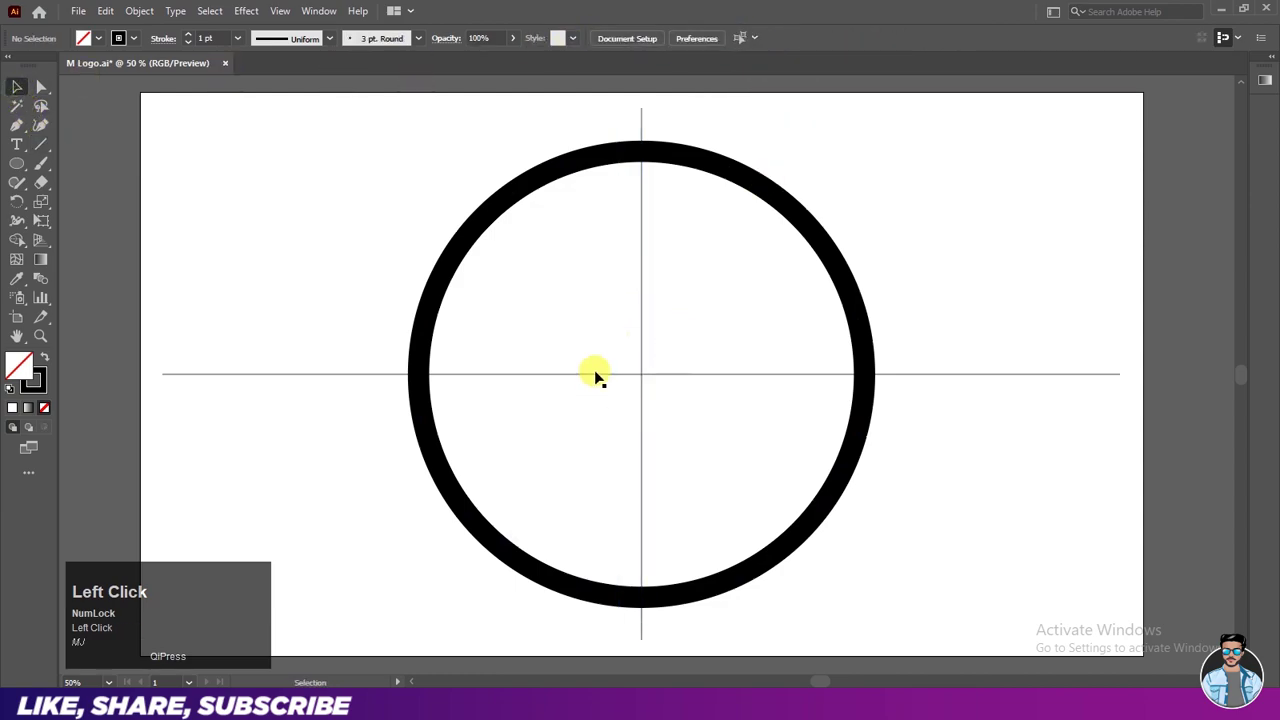
Expand the thick ring's stroke into an outlined shape via Object > Expand.
click(460, 261)
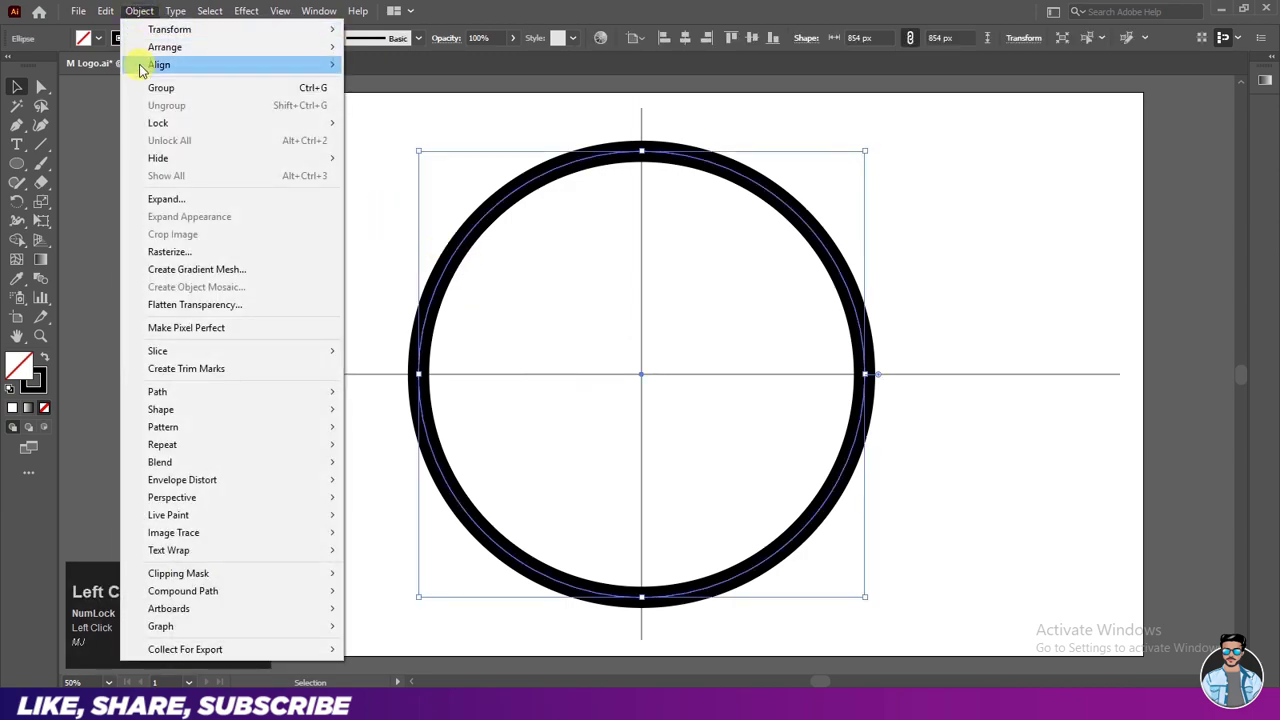
click(141, 198)
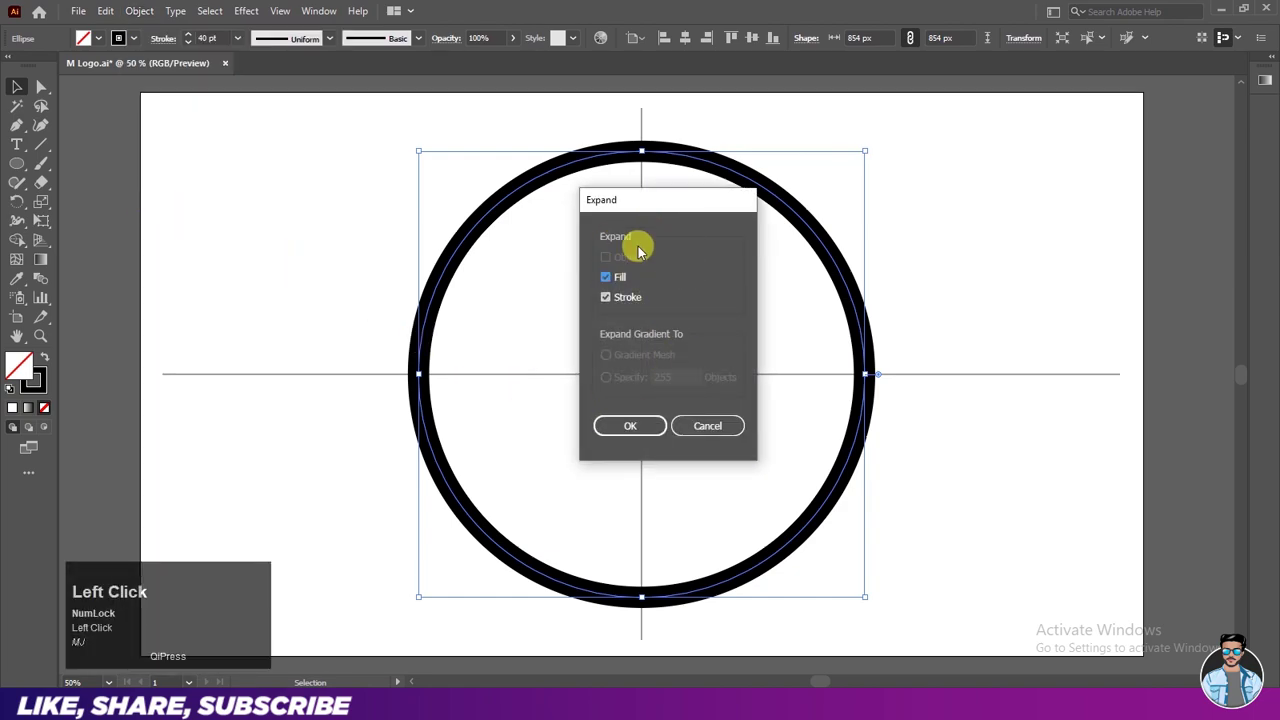
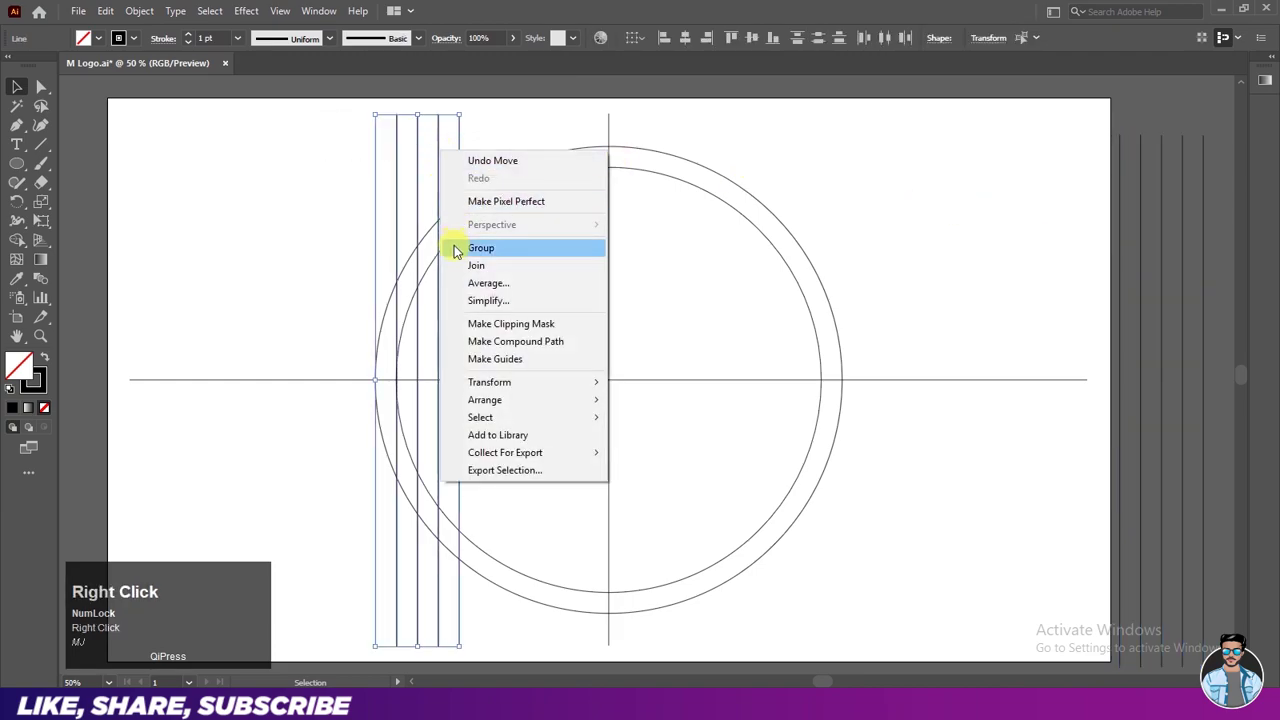
Group the parallel lines, rotate them 45° and reflect a copy across the vertical axis.
click(459, 247)
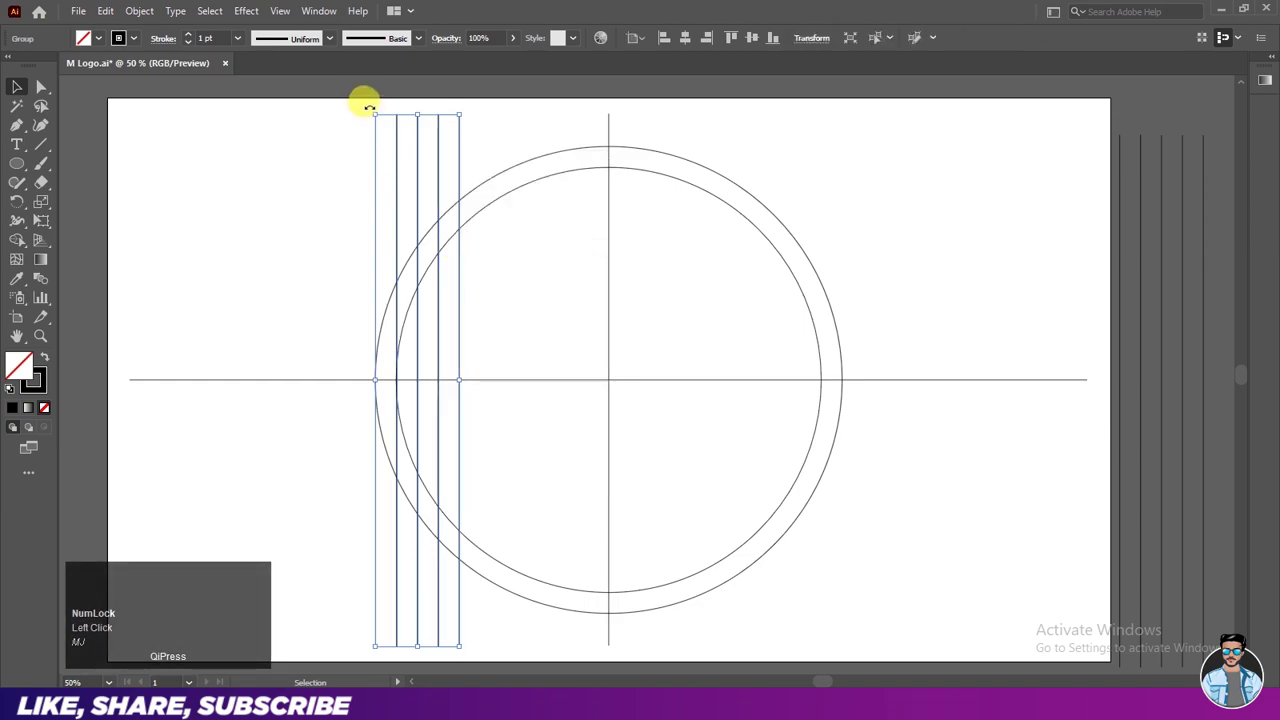
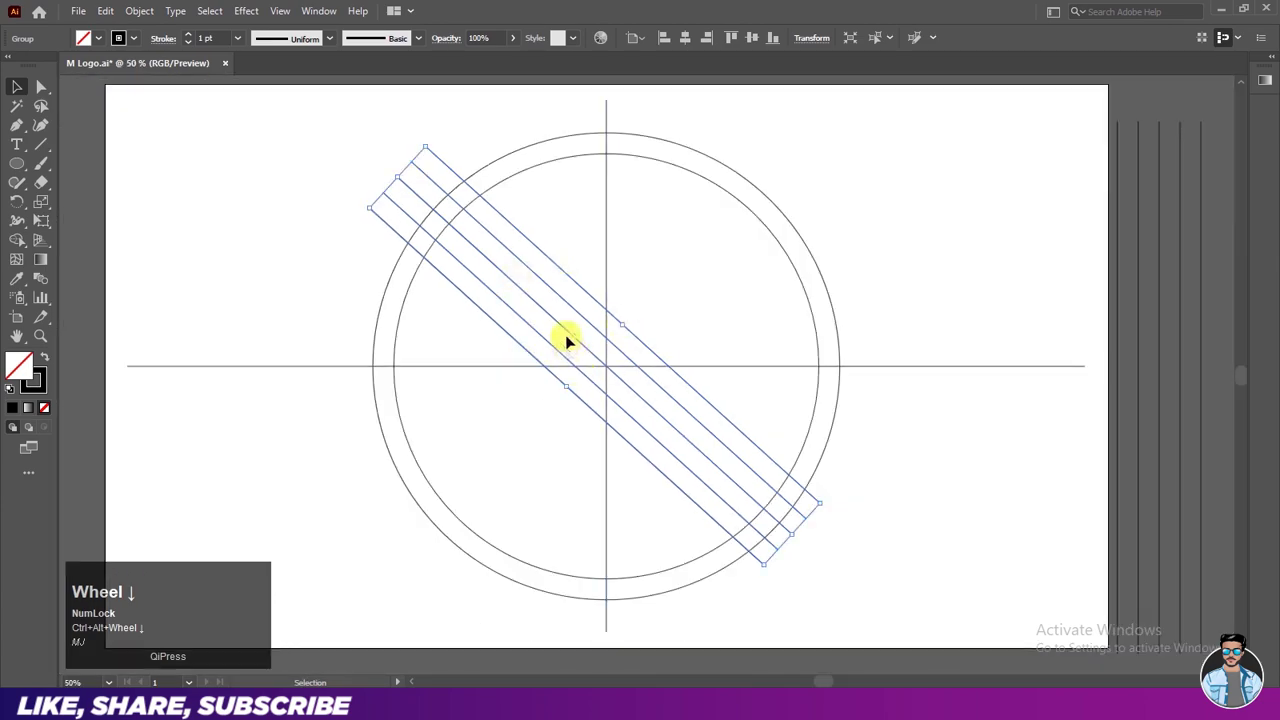
right_click(573, 332)
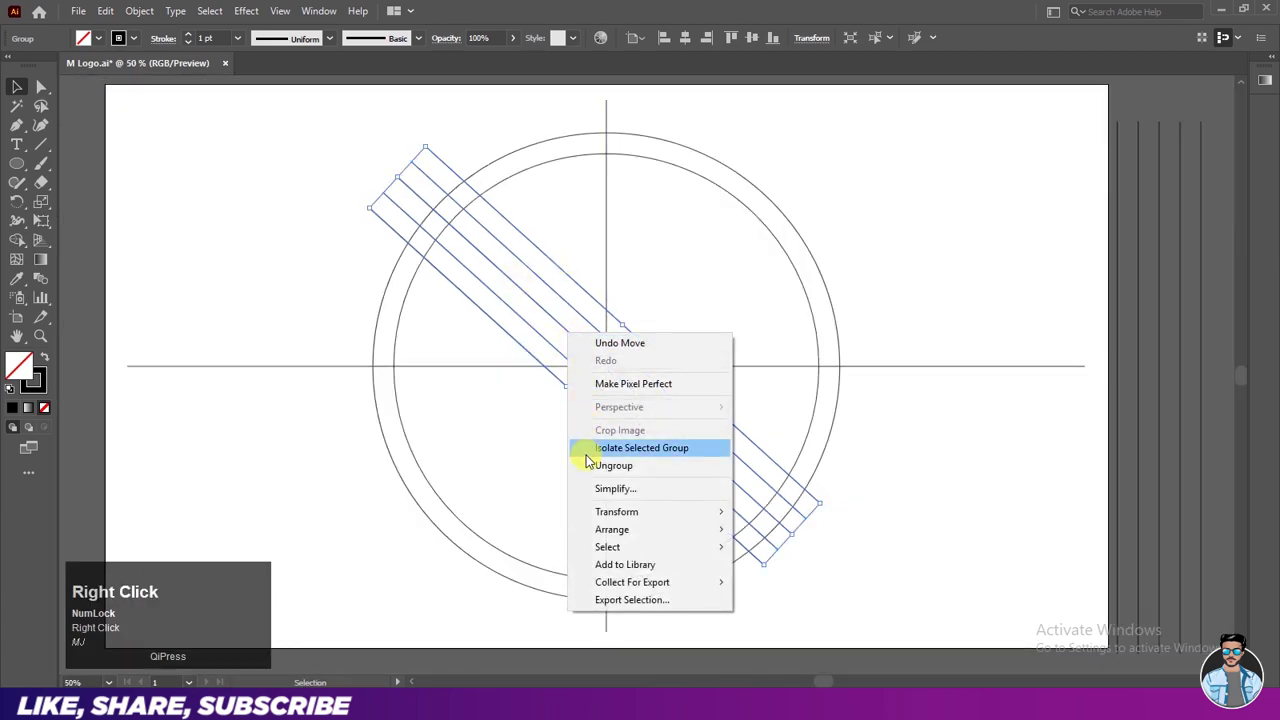
click(596, 513)
text(mj)
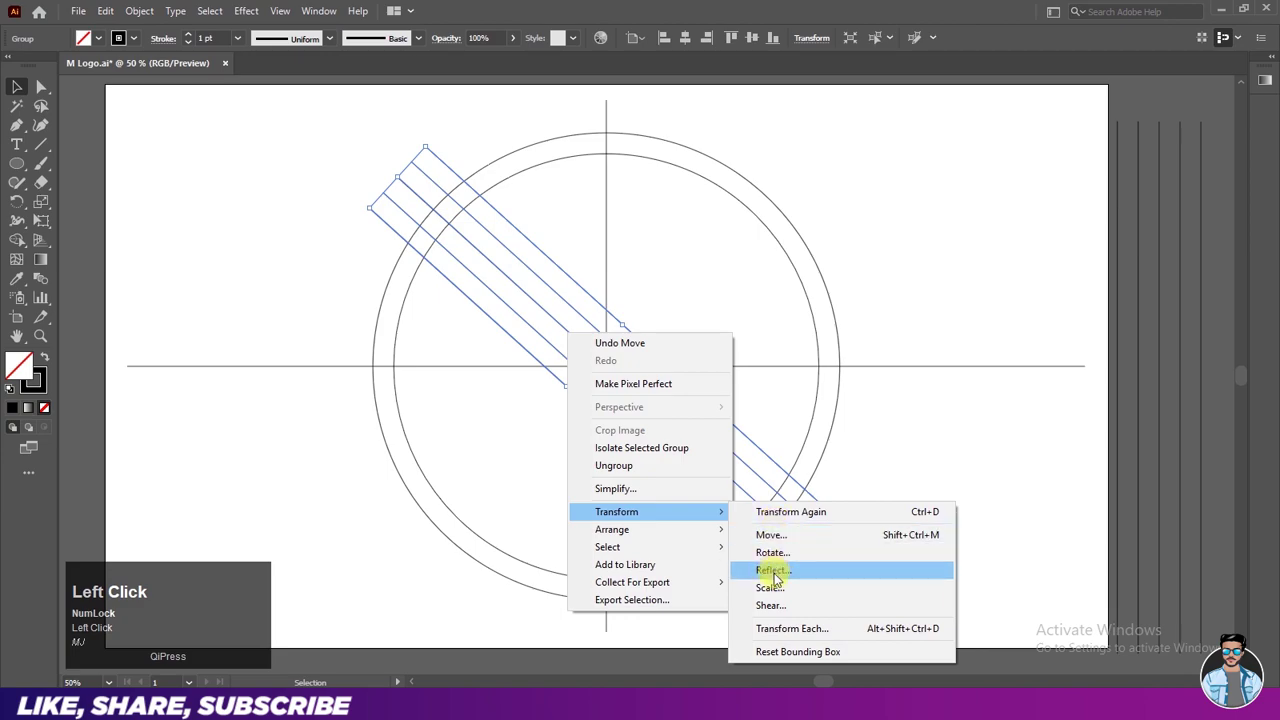
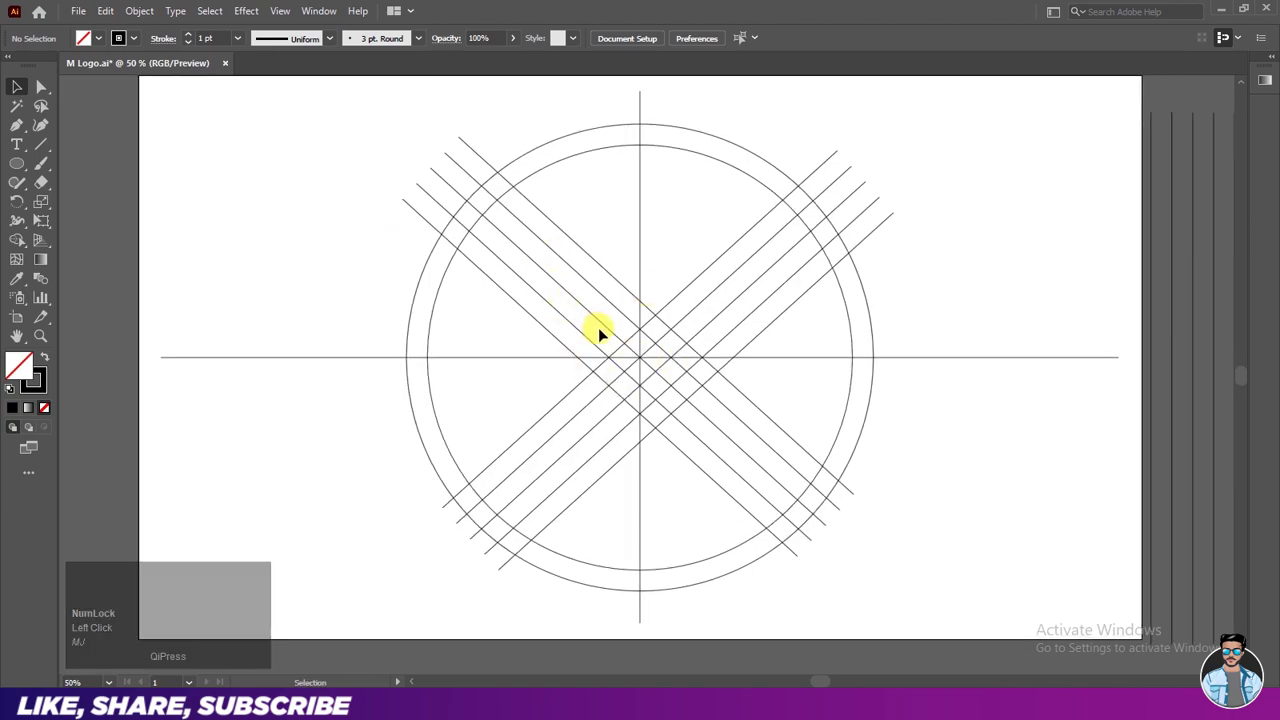
Alt-drag pairs of vertical lines to the left and right of centre, then select the whole grid.
drag(1153, 271, 1185, 282)
drag(1200, 285, 947, 278)
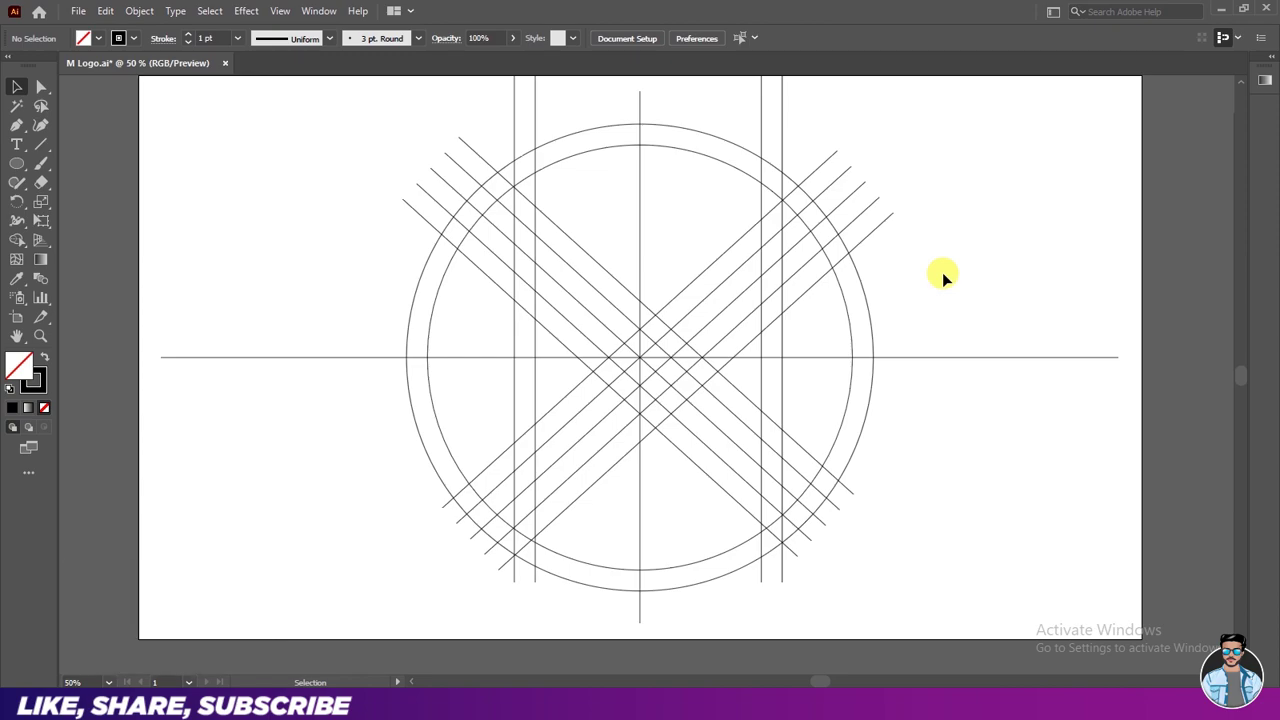
click(445, 301)
Ungroup the construction grid to start building the M shape.
right_click(445, 299)
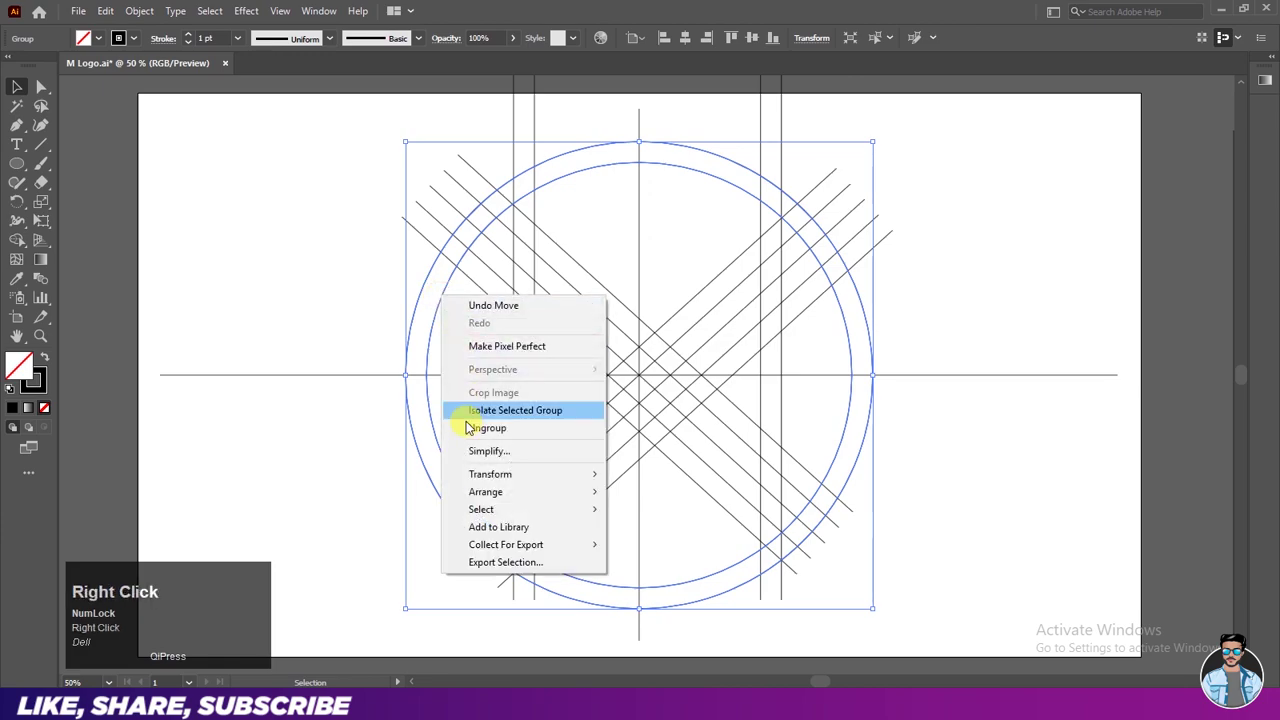
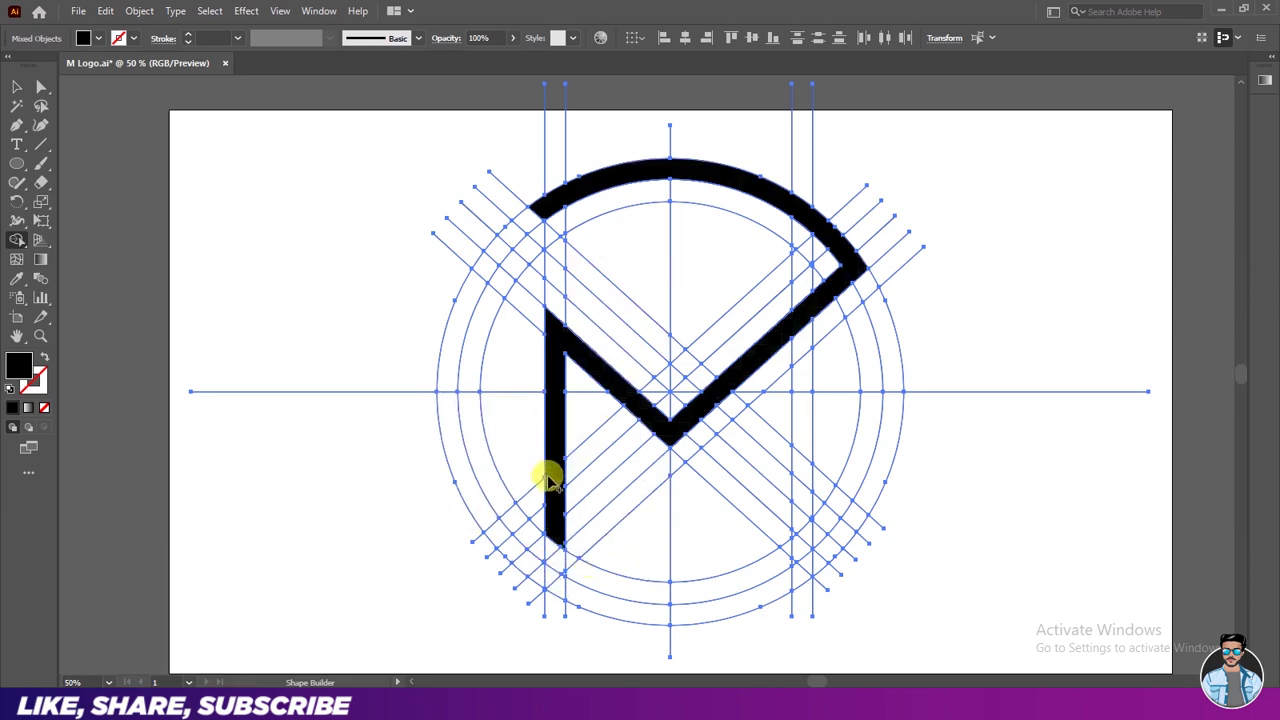
Fill the ring's left arc and remaining sections black with the Shape Builder, then deselect the guide lines.
click(805, 273)
scroll(up, 3)
drag(805, 253, 534, 192)
scroll(down, 3)
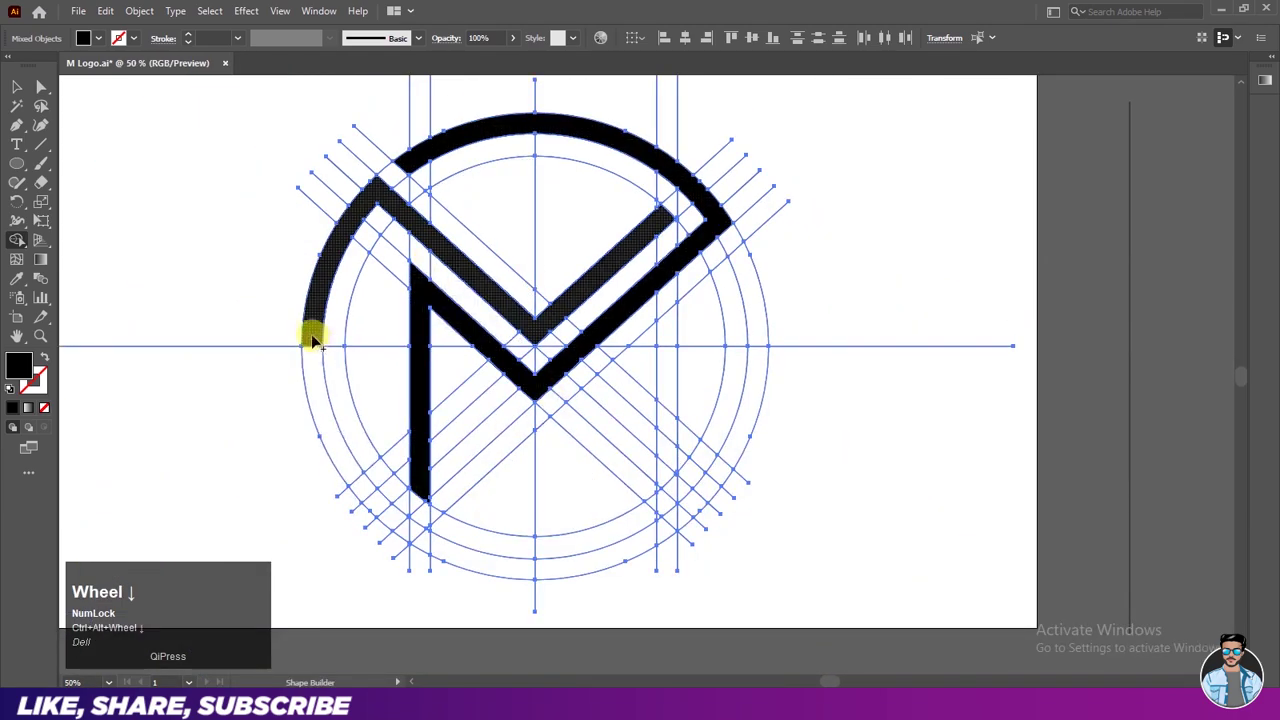
drag(315, 345, 630, 395)
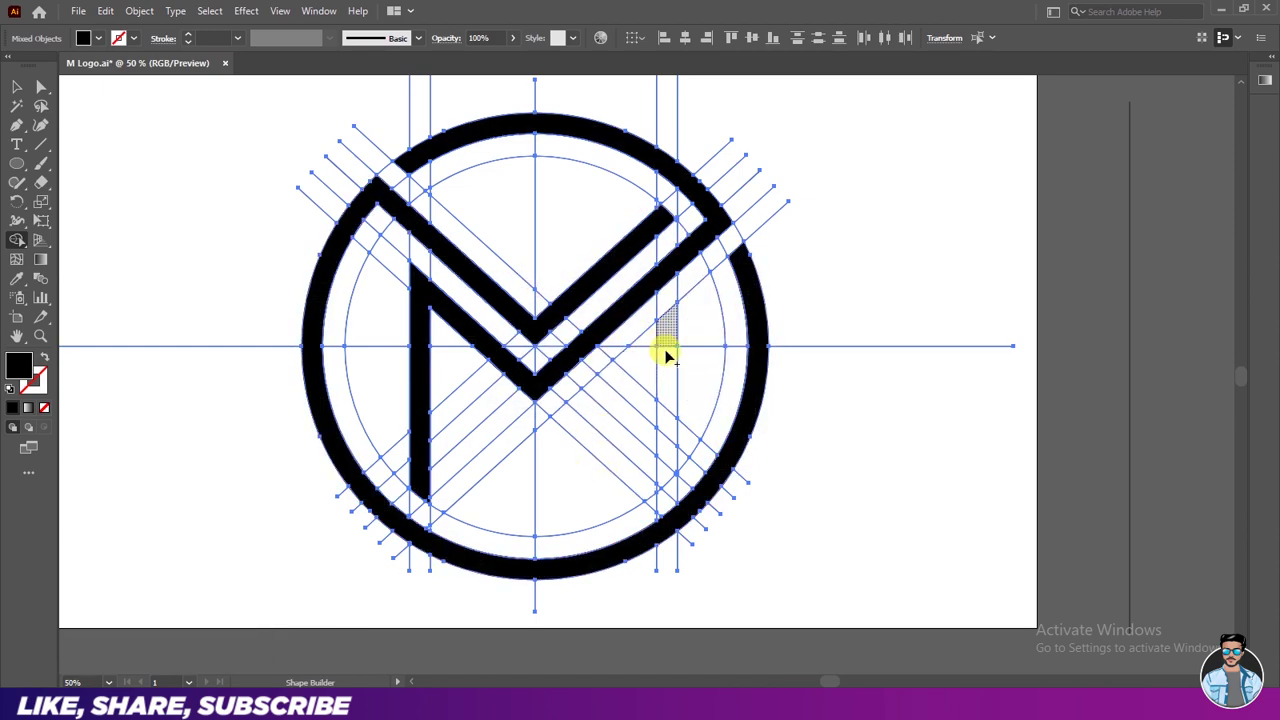
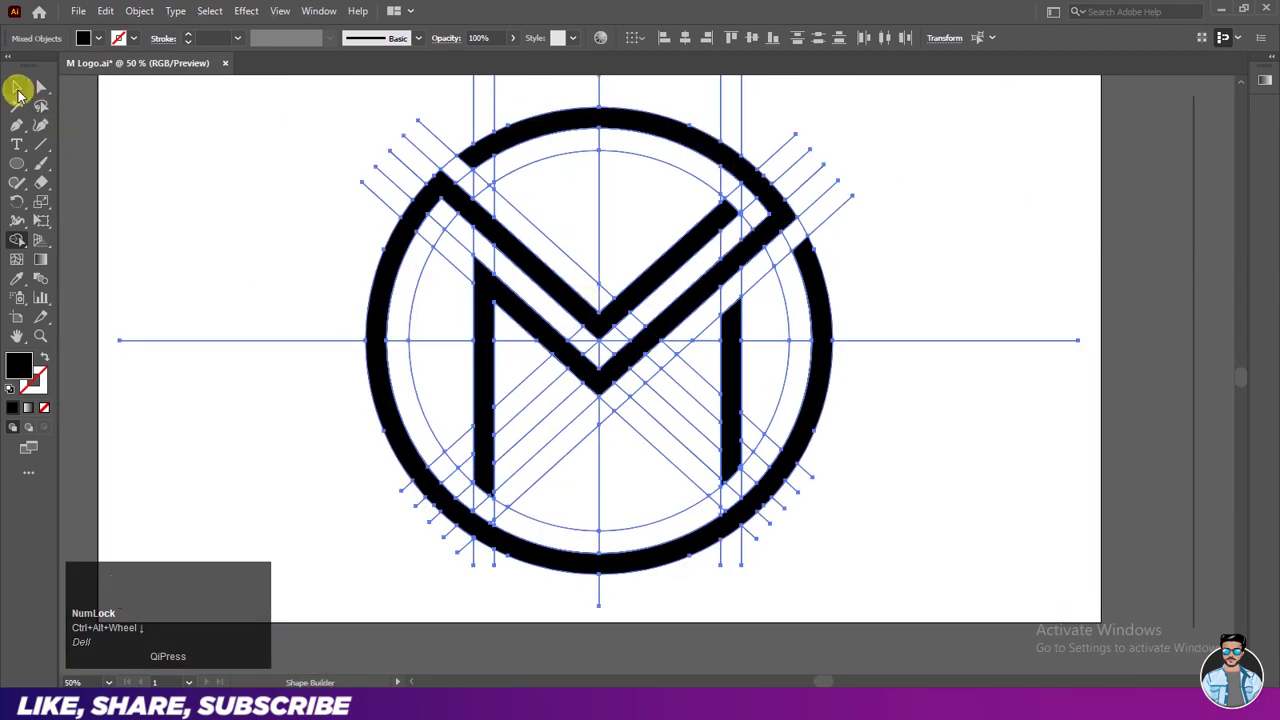
click(26, 97)
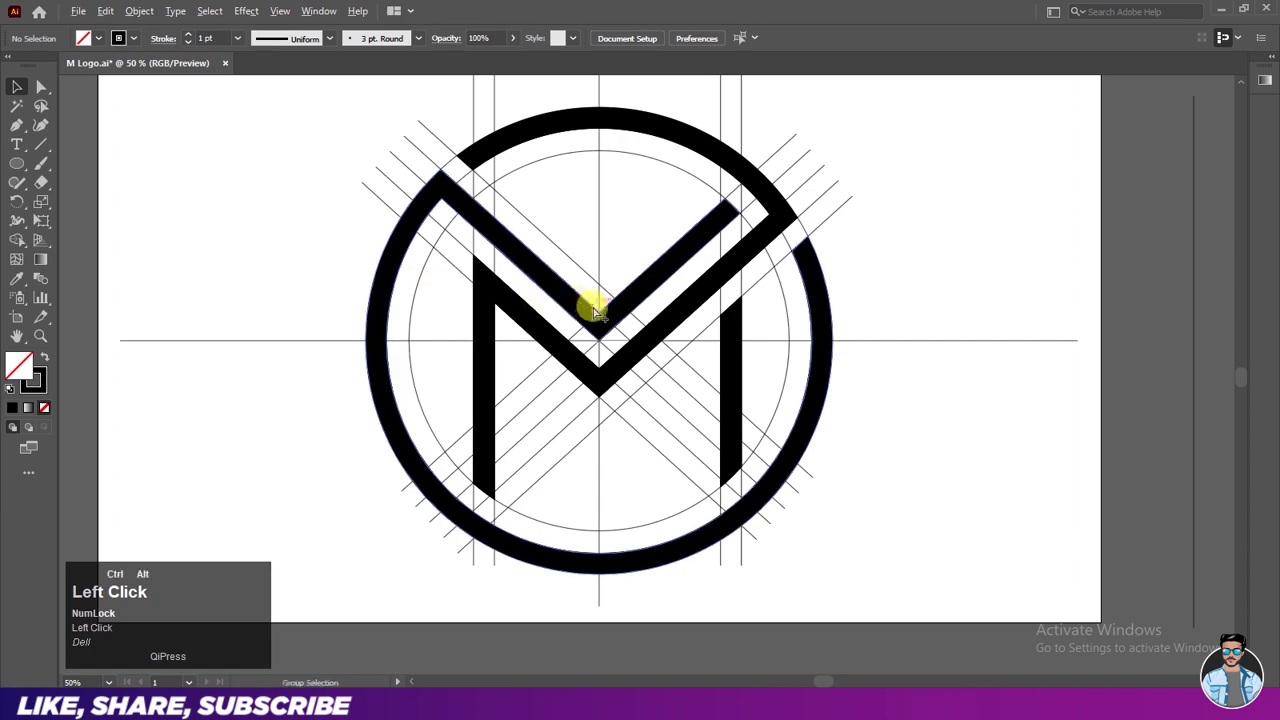
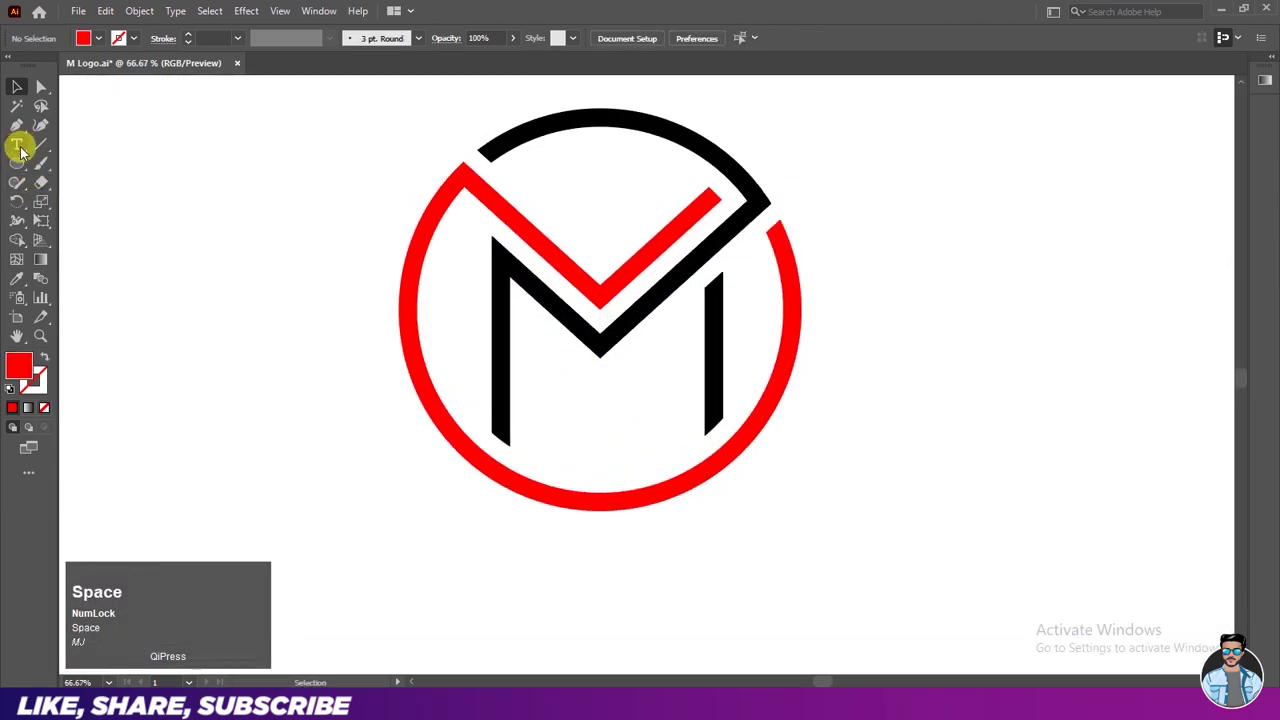
Add a 'Slogan Here' text line beneath the monogram with the Type tool.
click(28, 154)
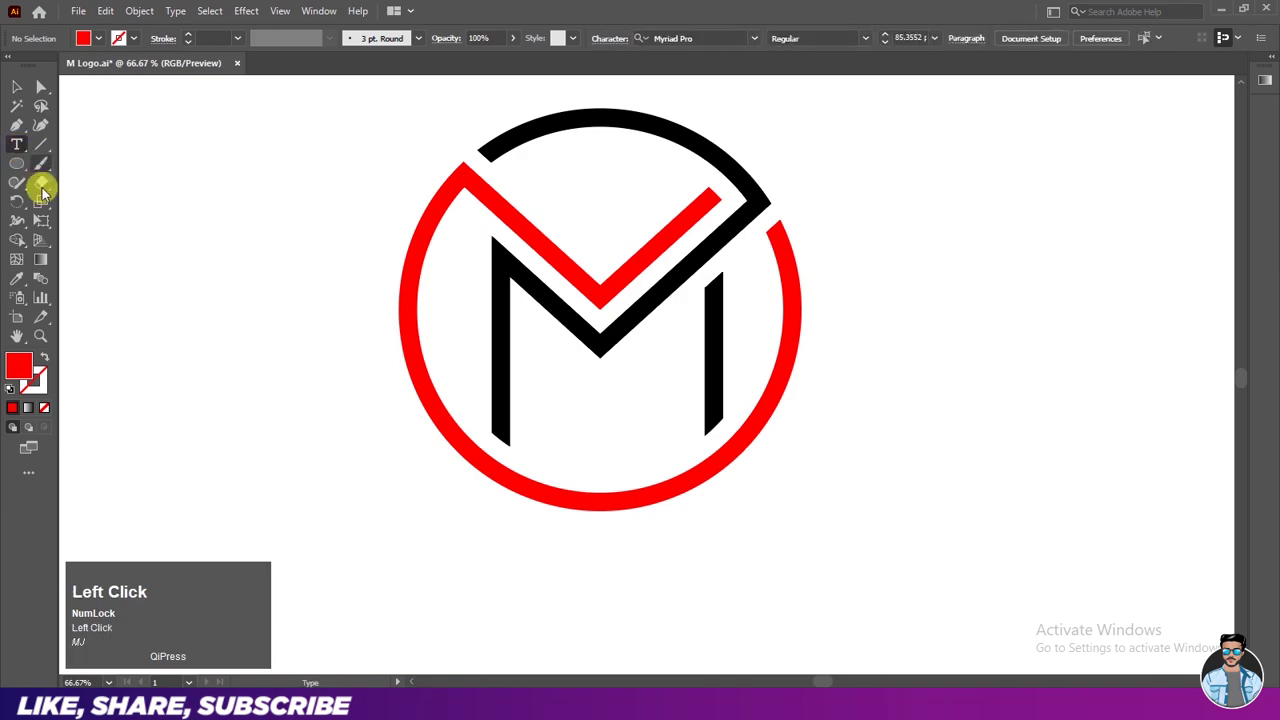
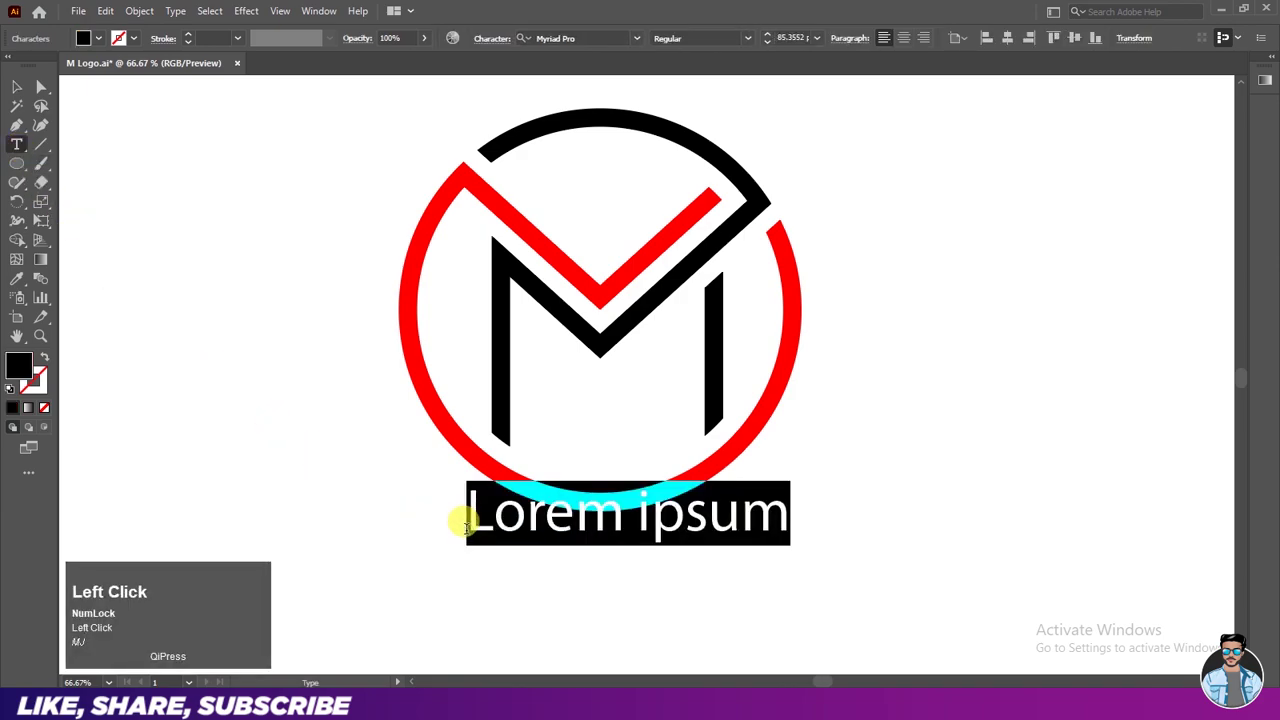
text(ogan)
key(space)
text(hre)
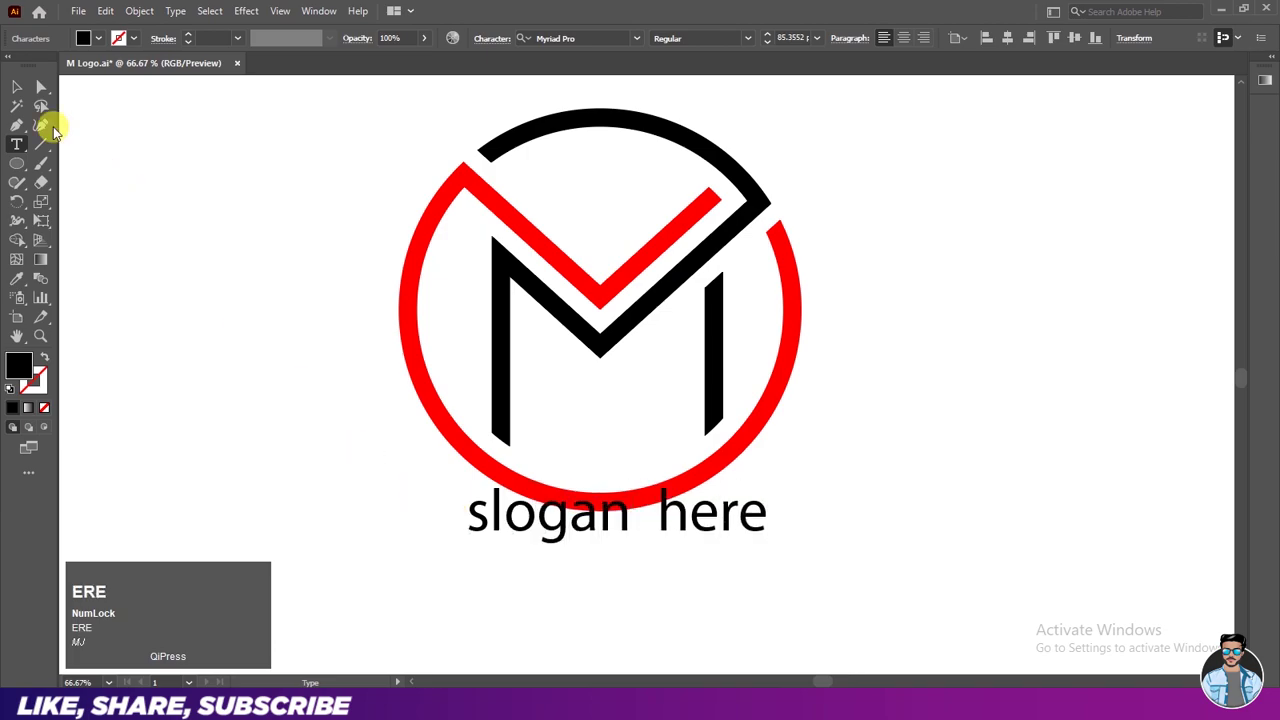
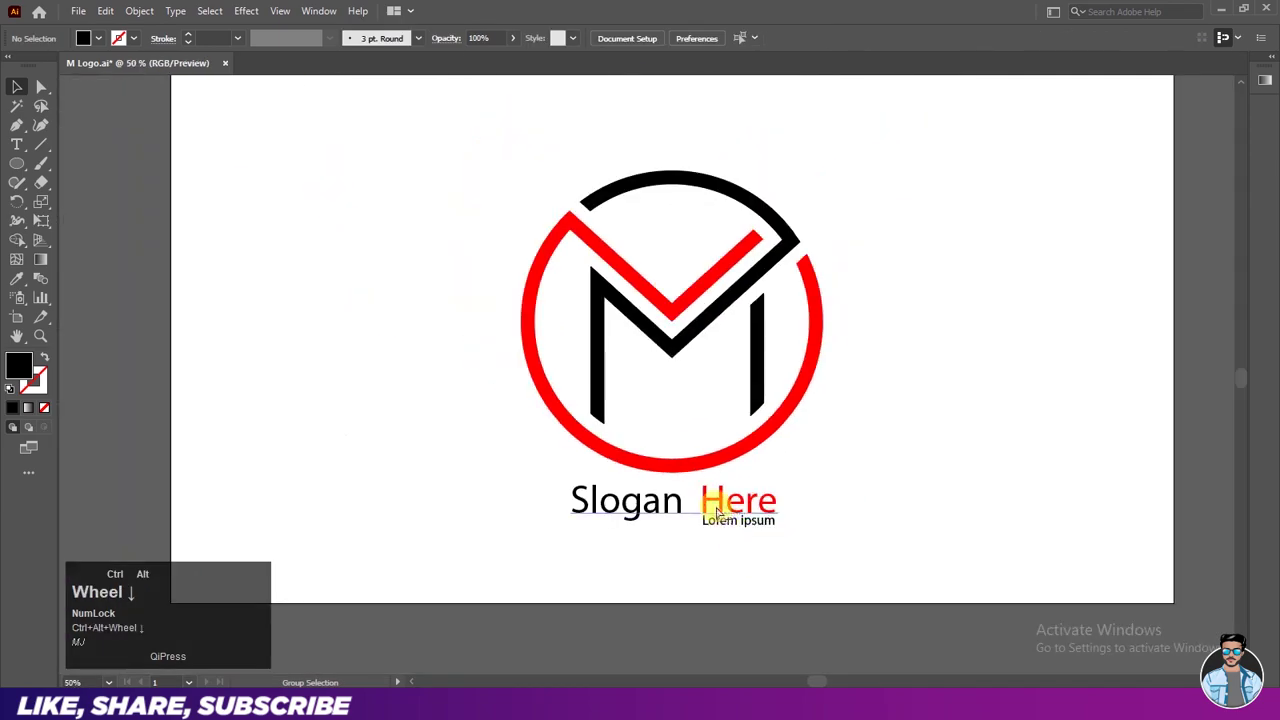
Export the logo via Export As as a PNG named M Logo.
scroll(down, 3)
scroll(up, 3)
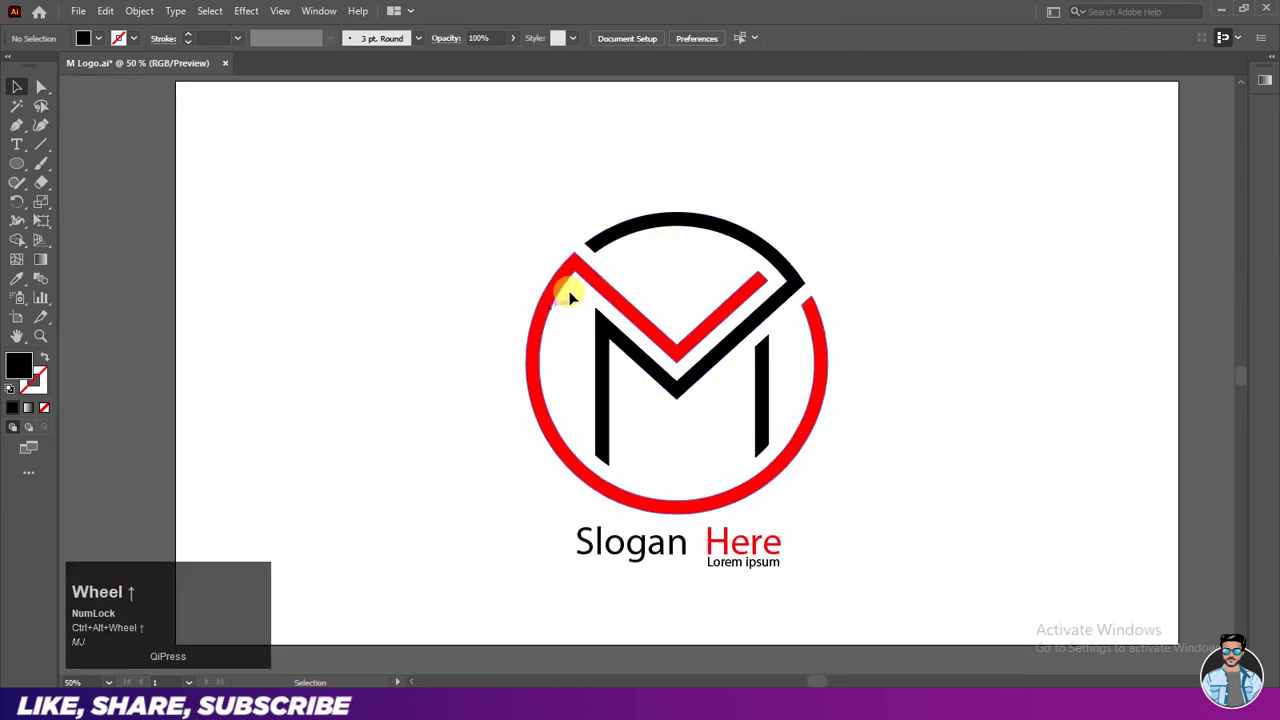
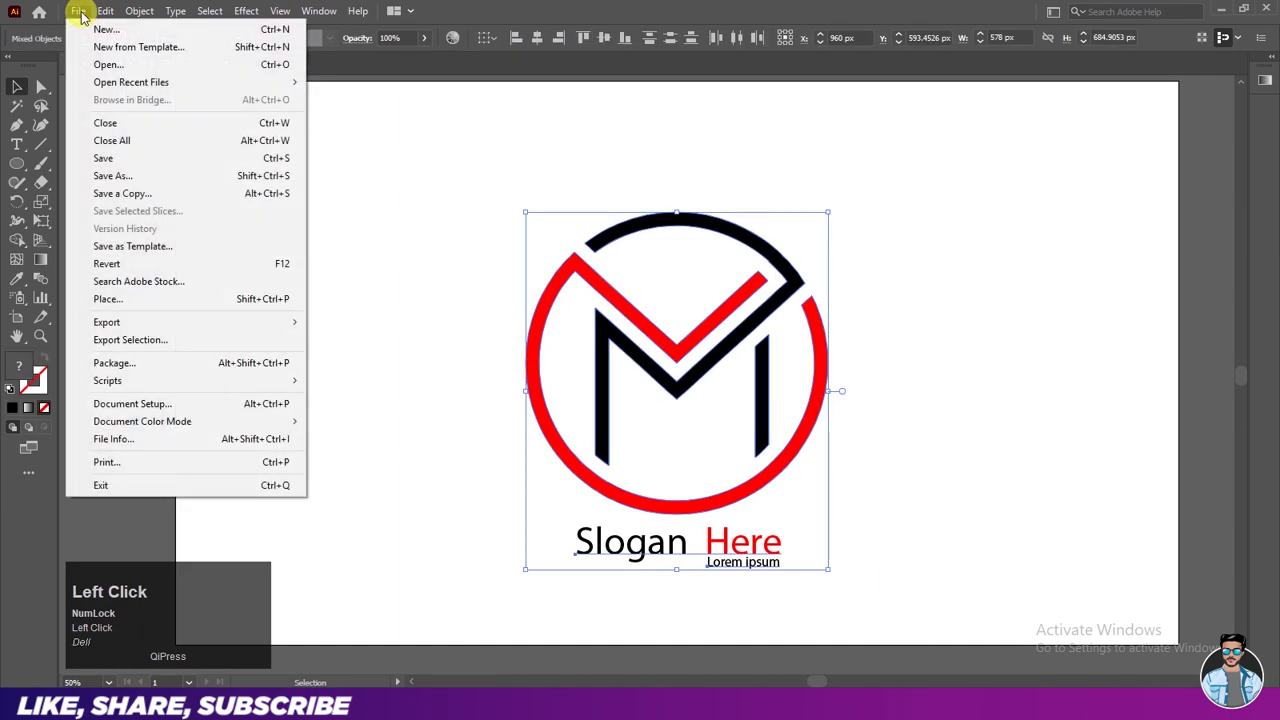
click(130, 324)
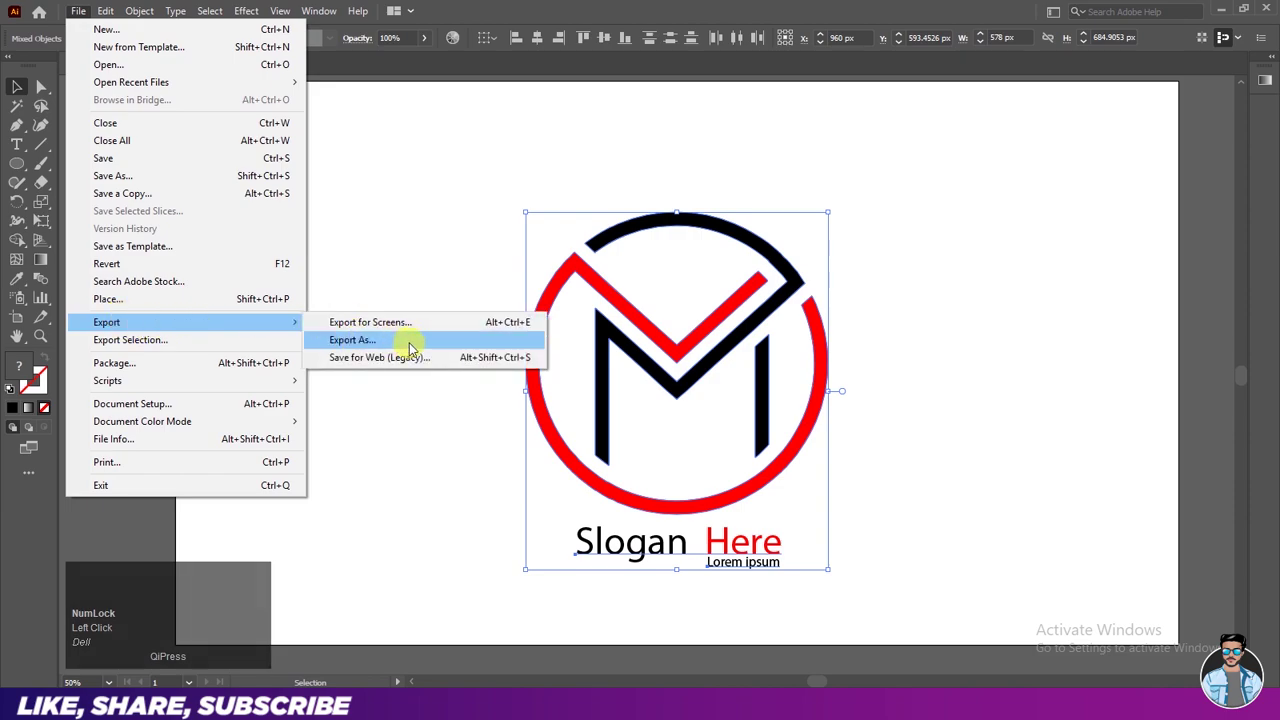
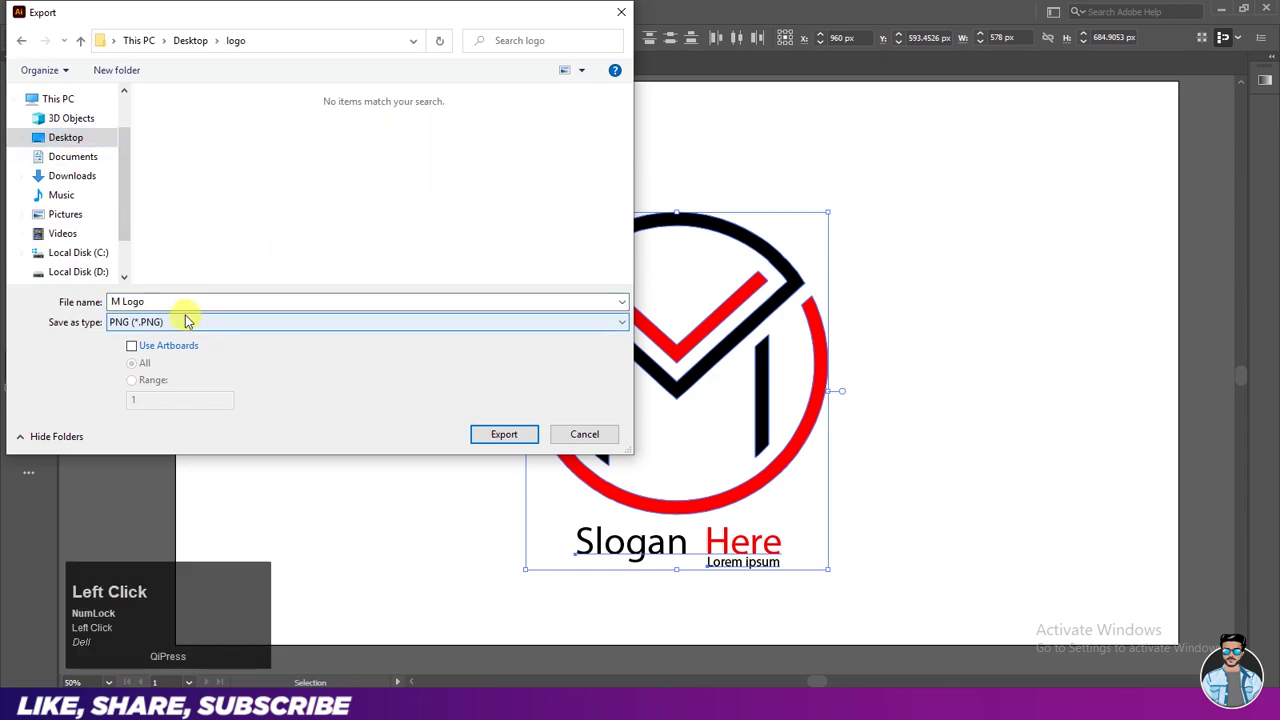
key(ctrl+w)
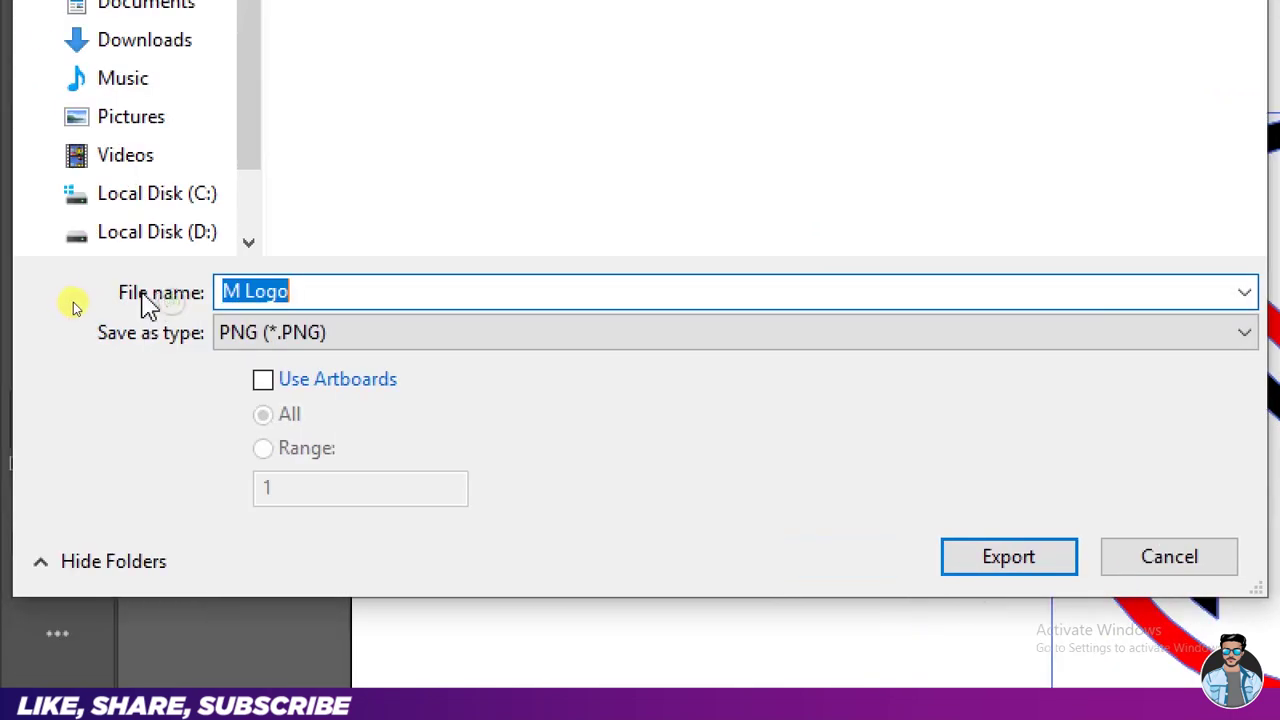
key(w)
click(158, 321)
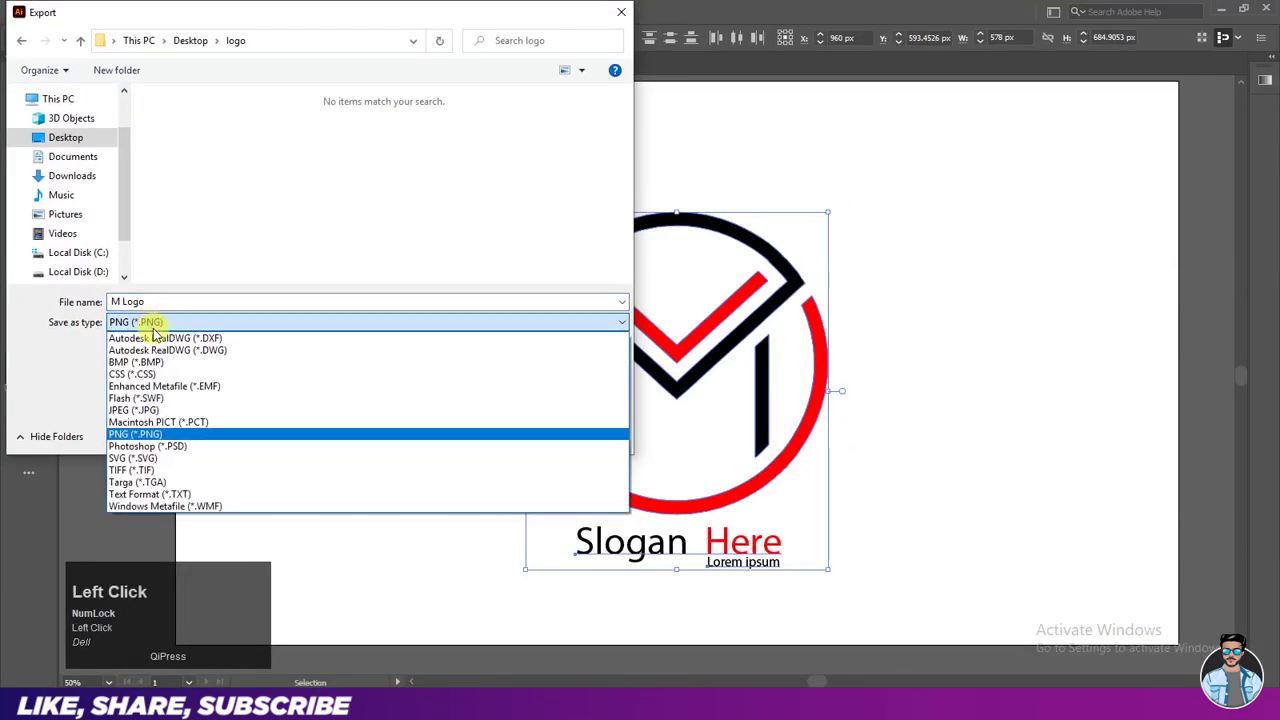
key(ctrl+w)
key(ctrl+w)
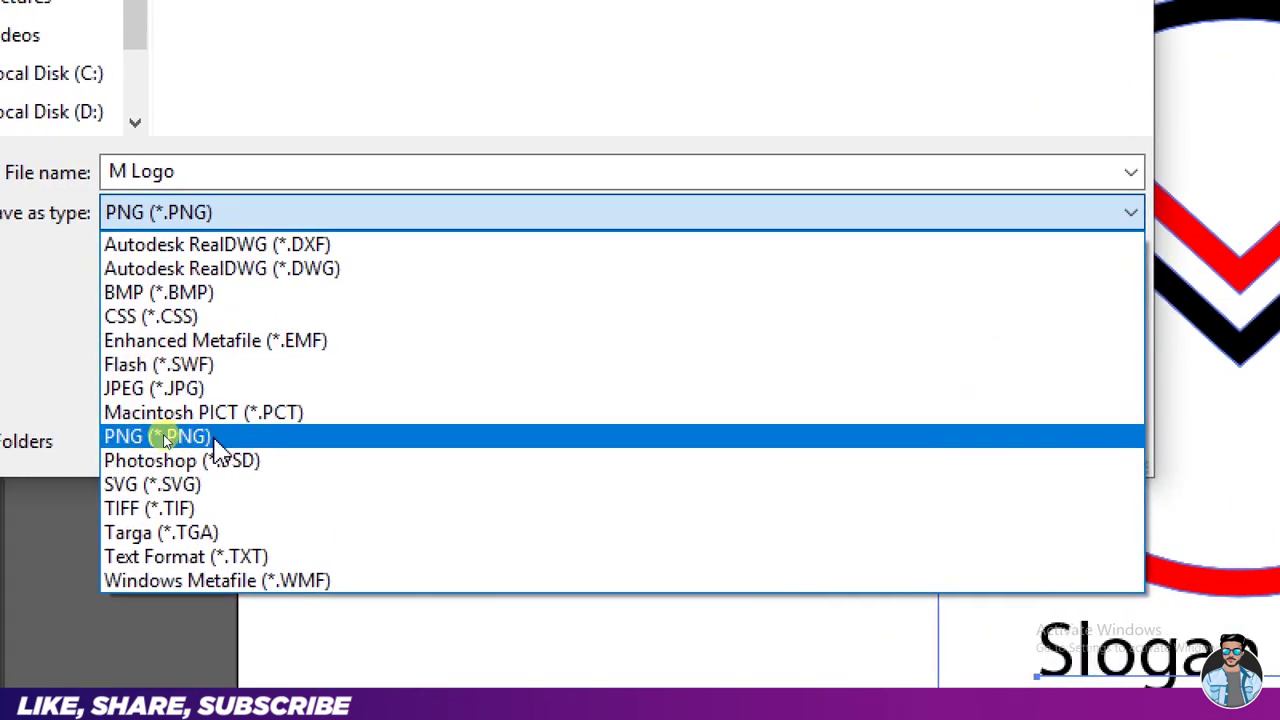
key(ctrl+w)
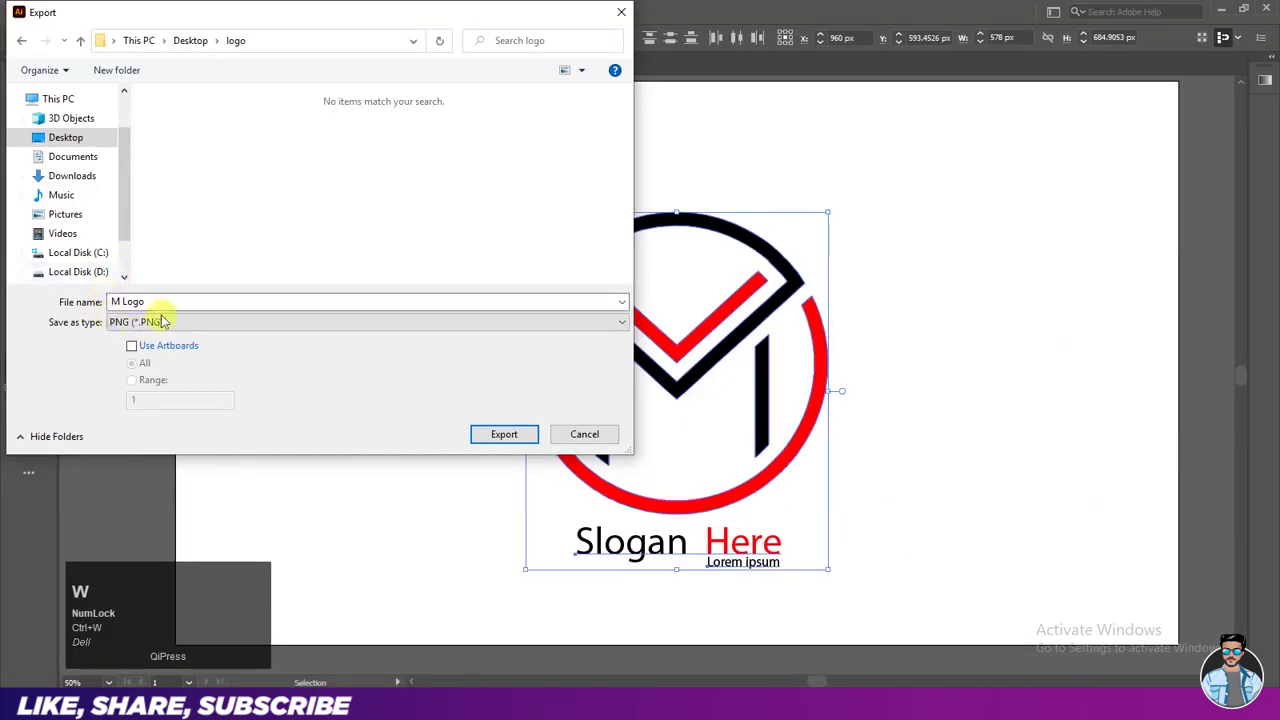
click(489, 432)
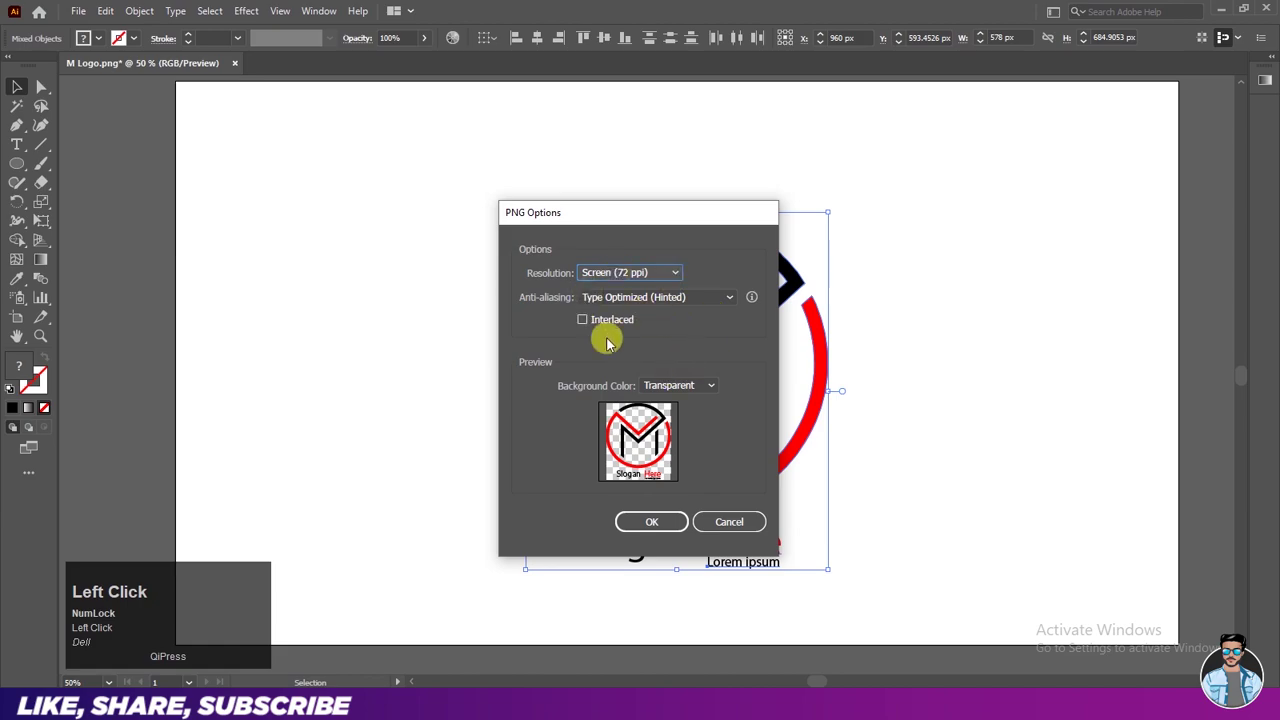
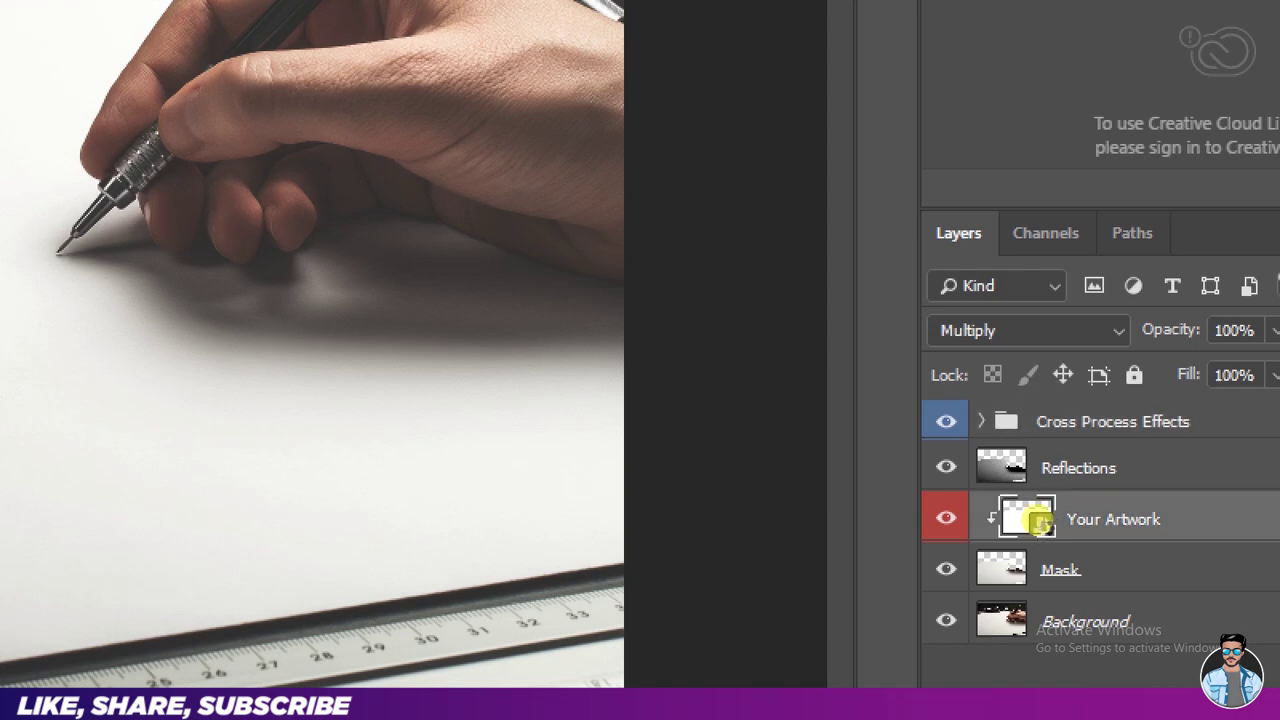
Paste the M Logo PNG into the Your Artwork smart object, scale it, save and return to the mockup.
key(ctrl+w)
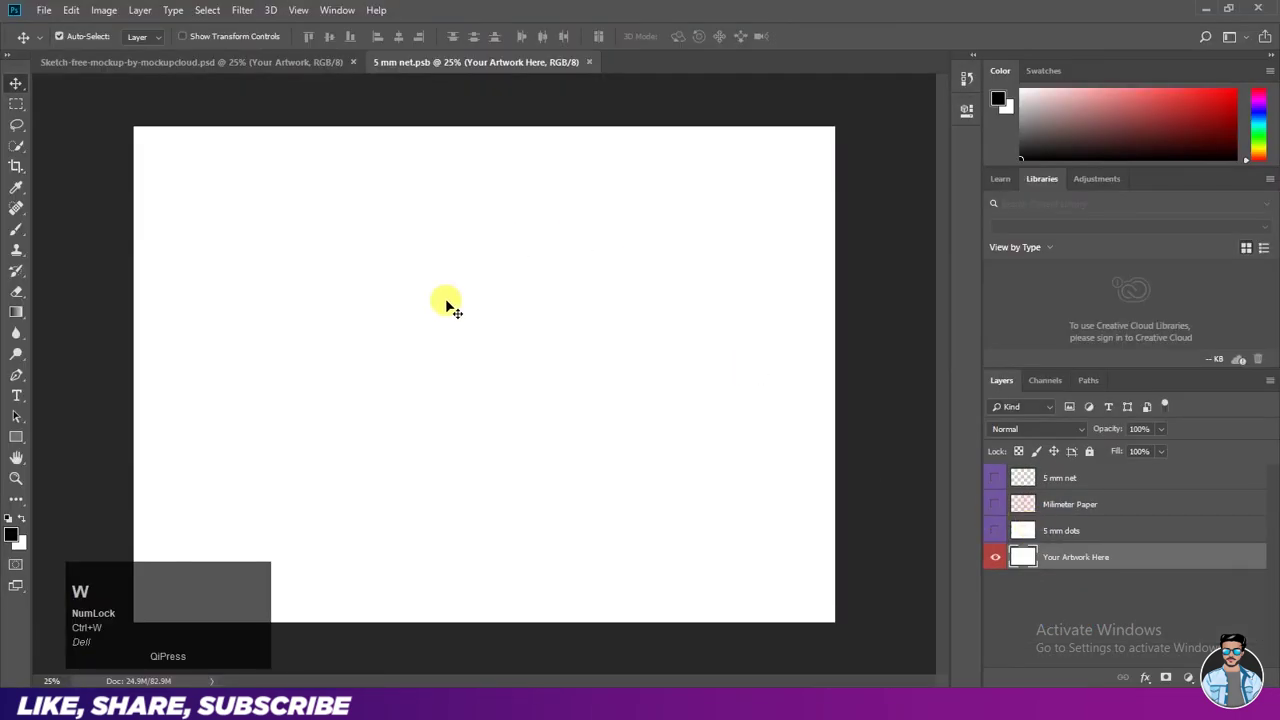
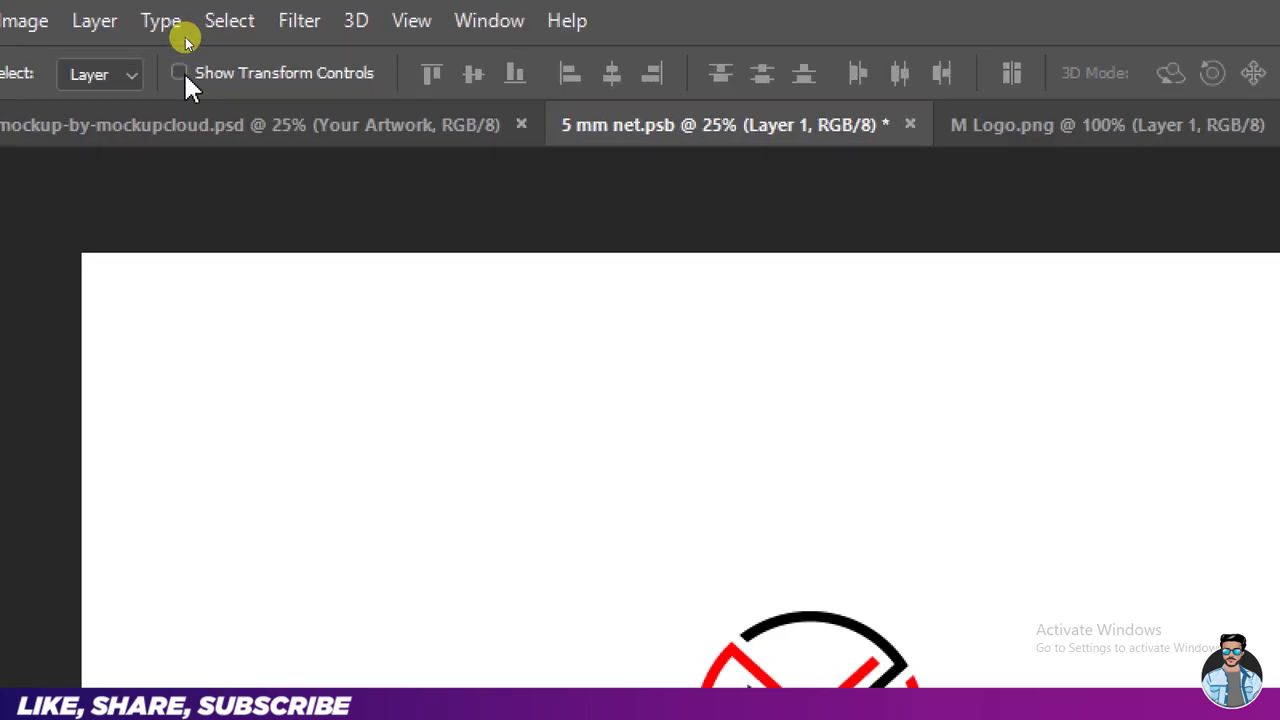
key(ctrl+w)
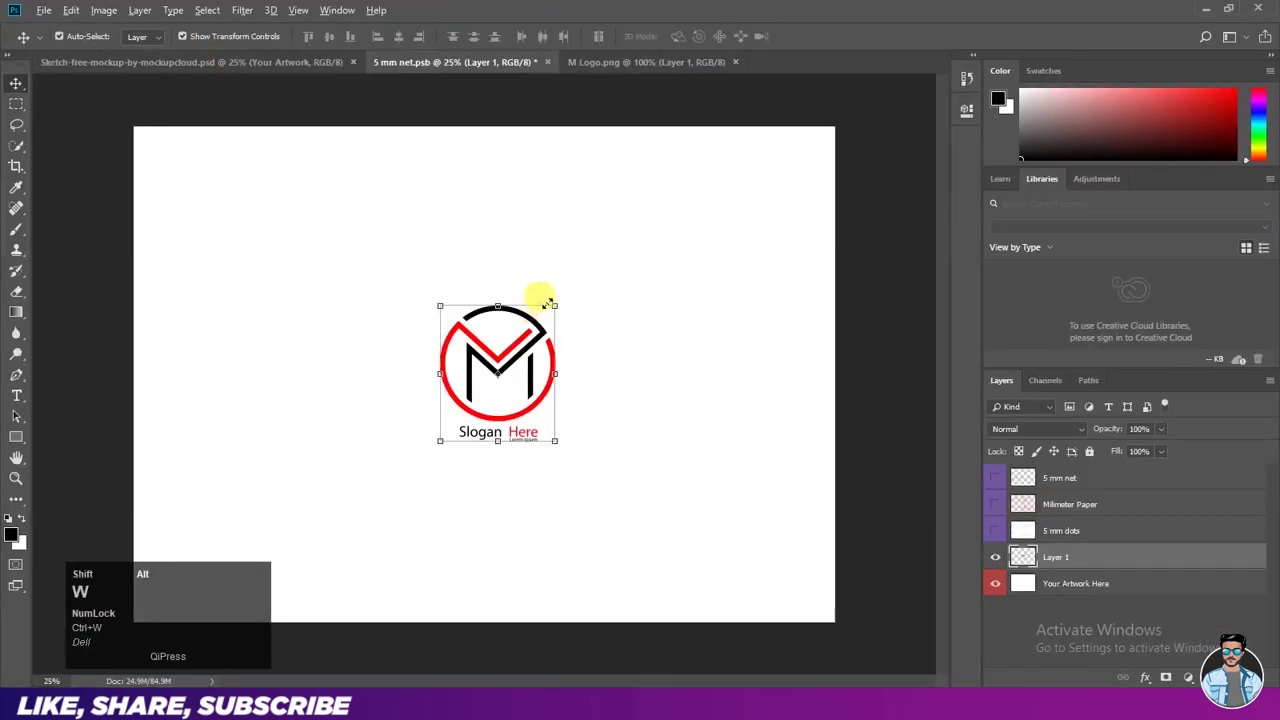
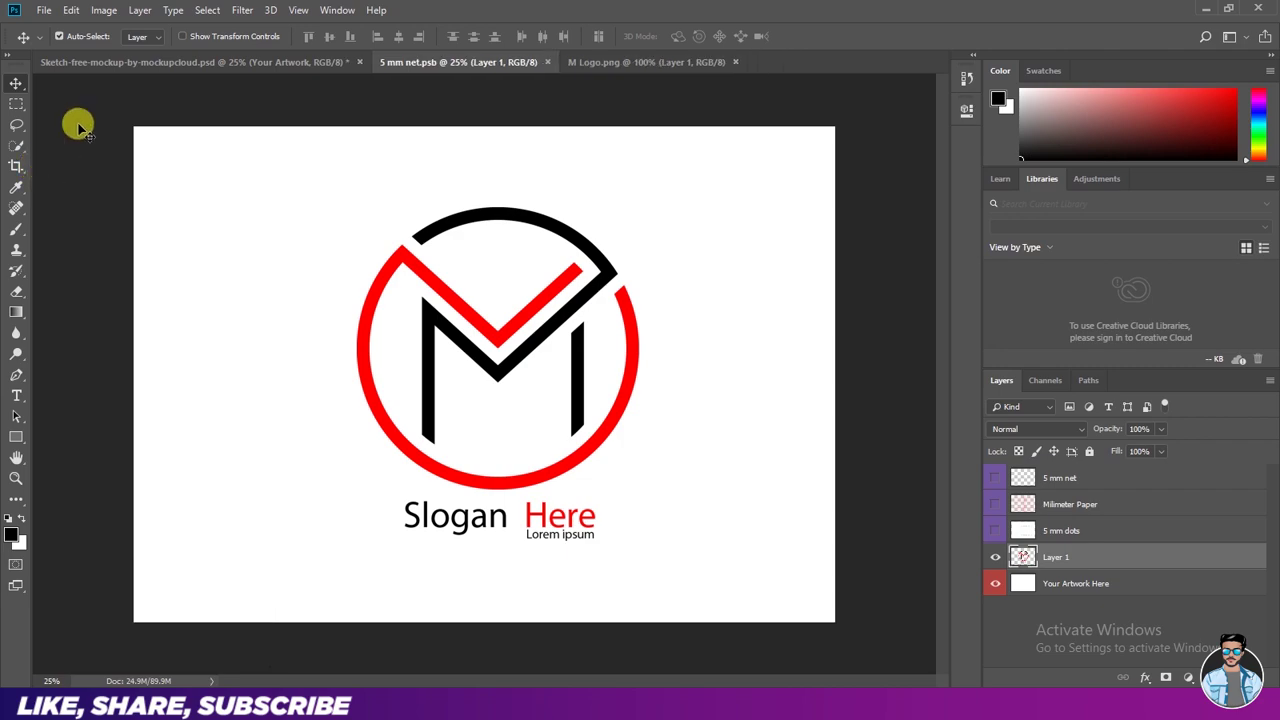
click(139, 68)
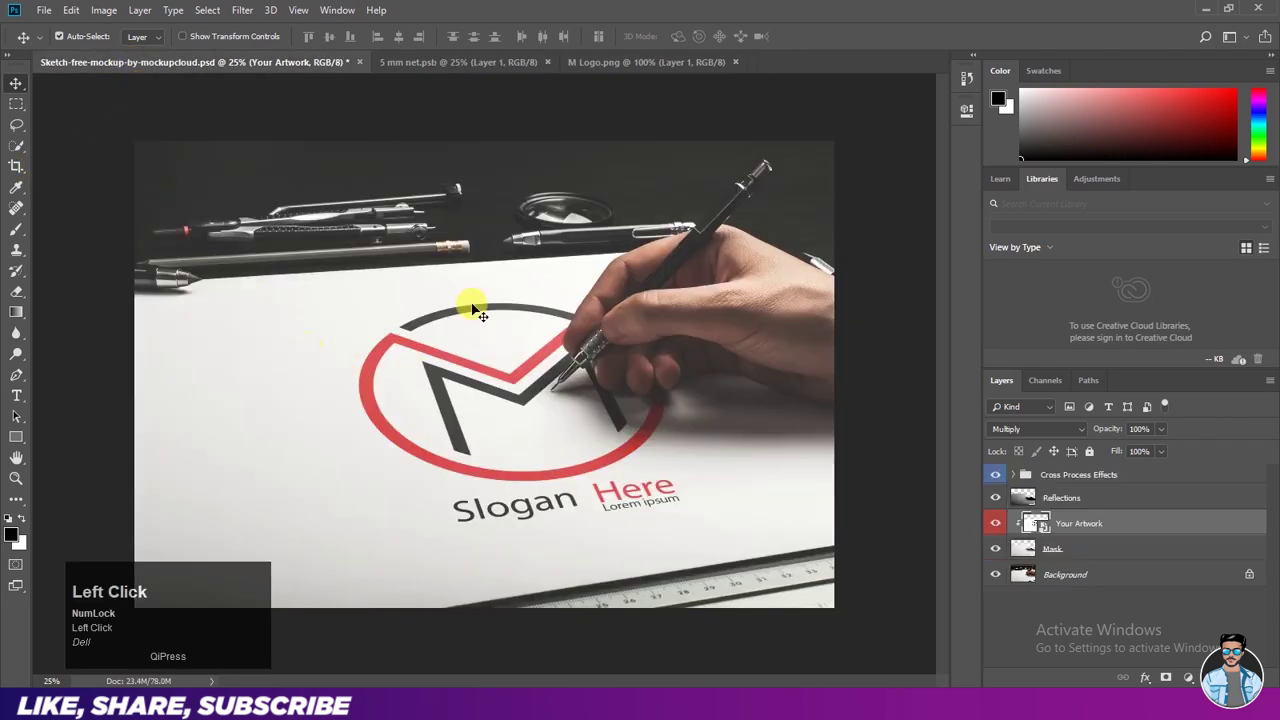